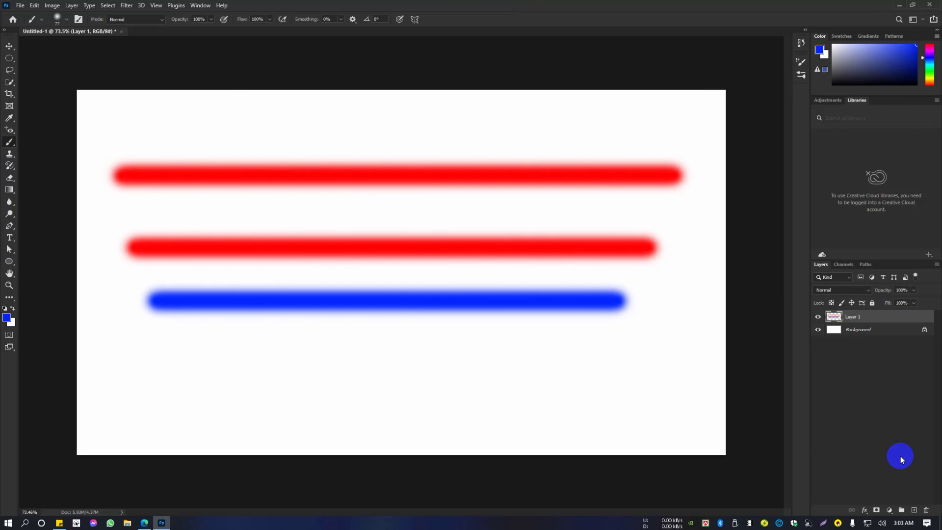
- Add Layer 2, hide Layer 1, and choose a soft round General brush for a wavy blue stroke
left_click(917, 510)
left_click(818, 333)
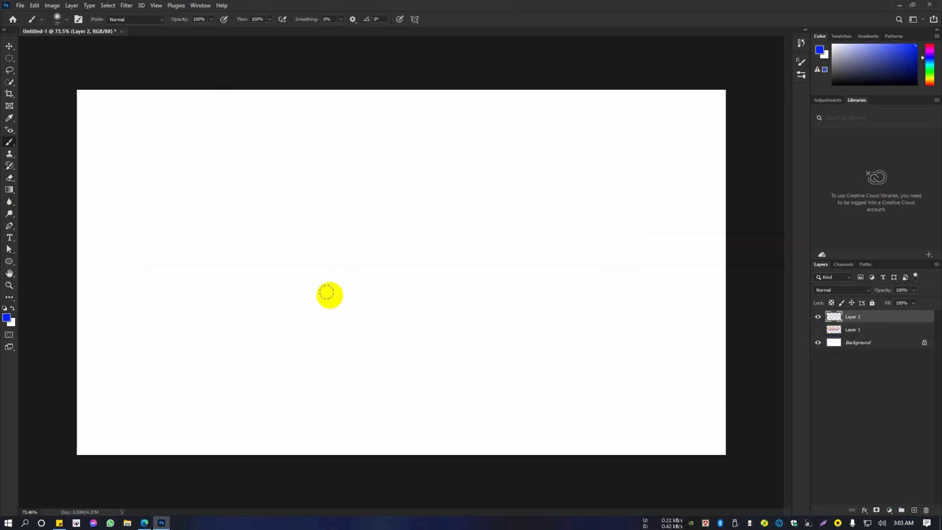
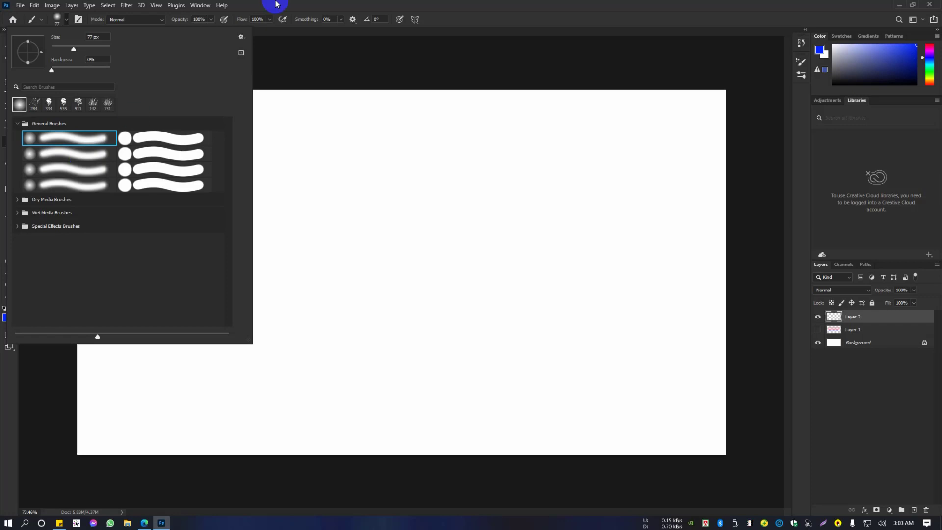
left_click(384, 3)
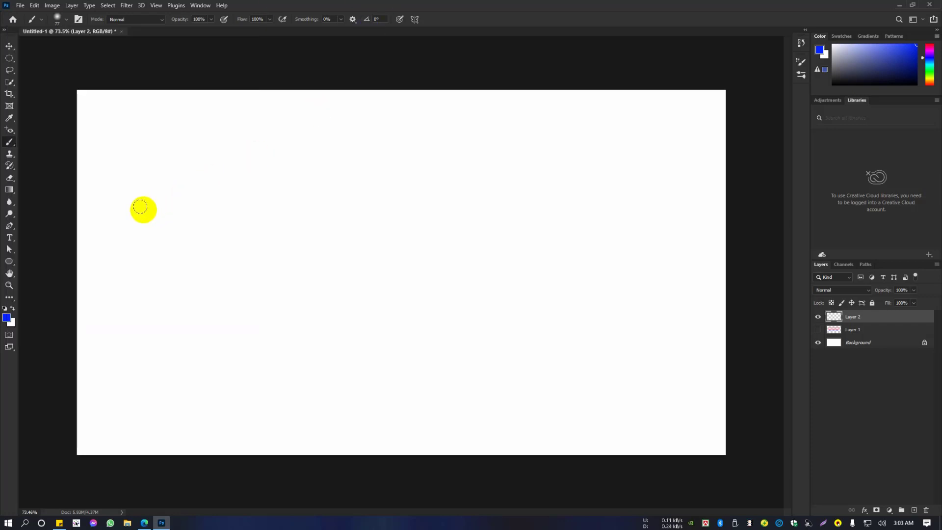
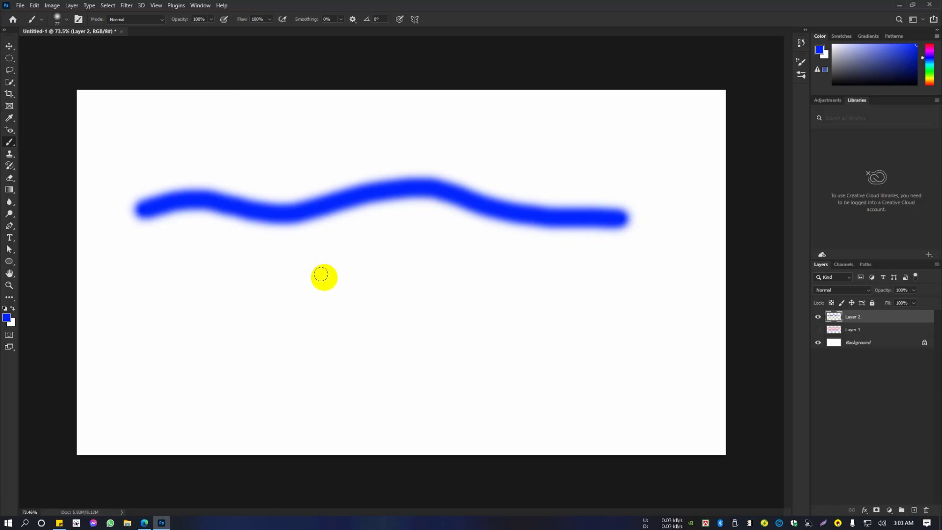
left_click(69, 25)
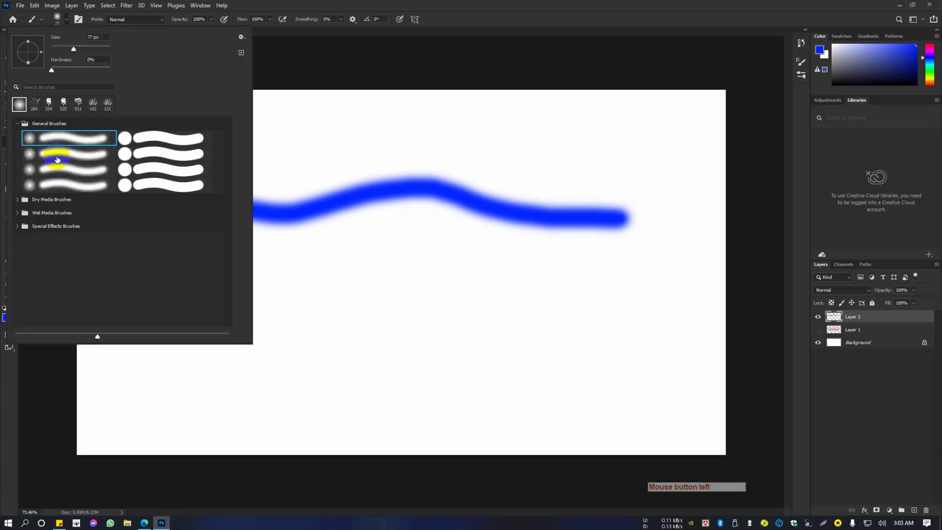
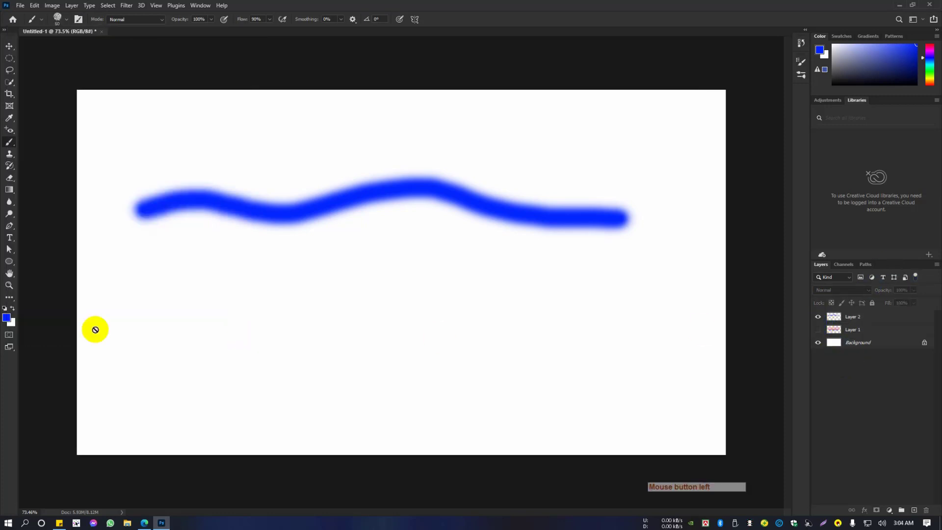
- Set the foreground paint colour to red #ff0000
left_click(597, 183)
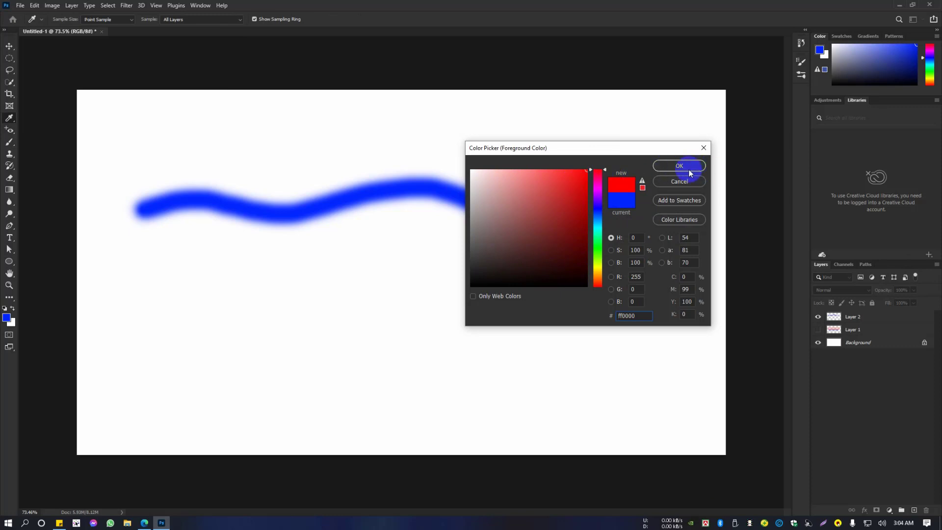
left_click(690, 171)
left_click(863, 312)
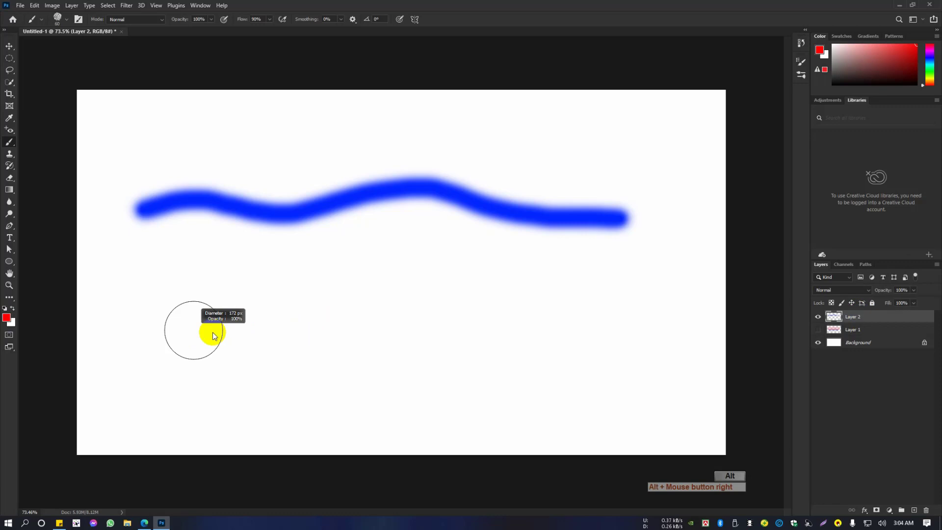
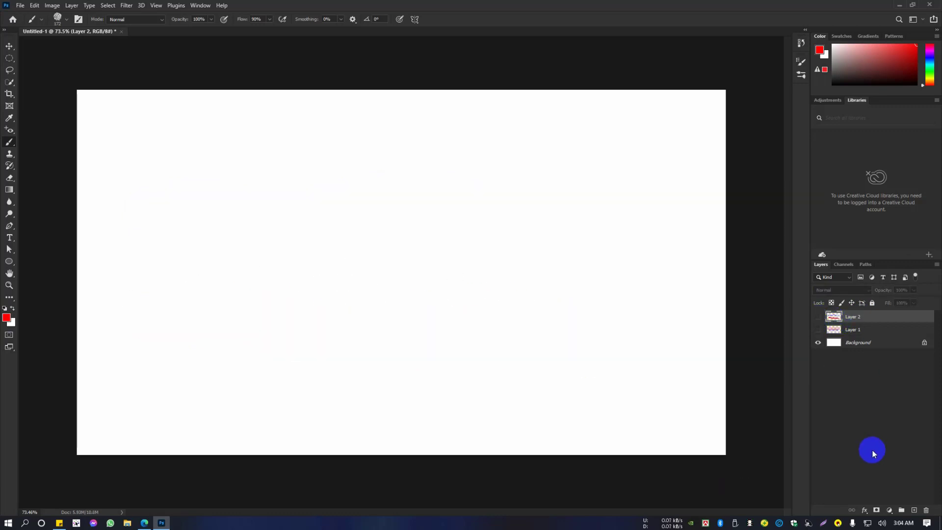
- Add Layer 3 and choose a Special Effects splatter brush for red splatter
left_click(916, 510)
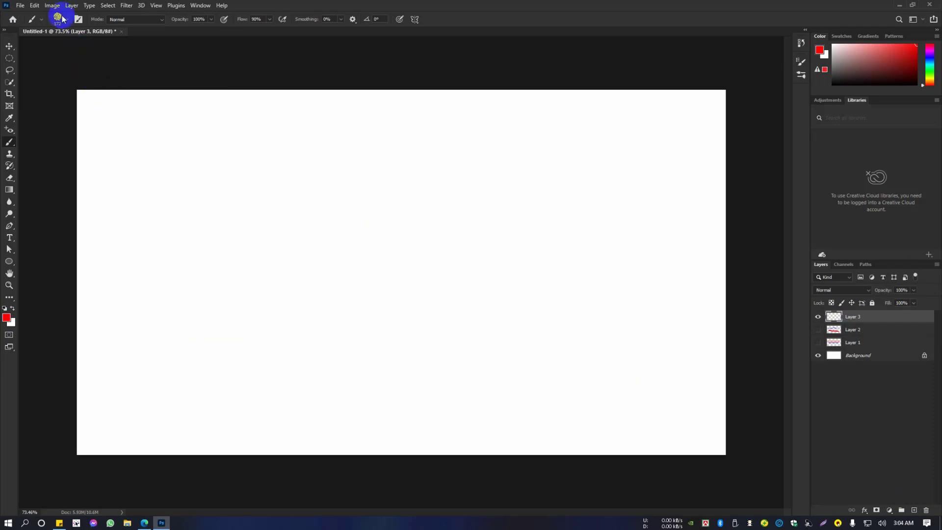
left_click(69, 27)
left_click(24, 275)
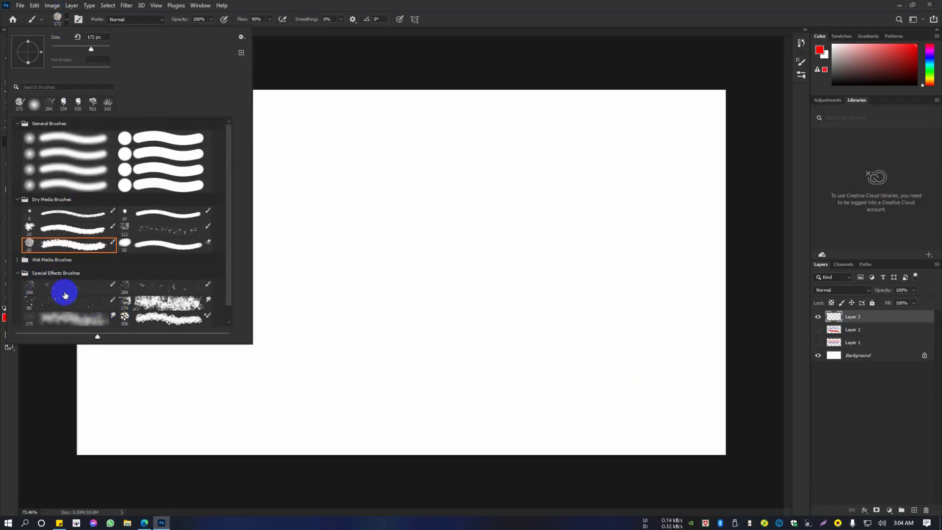
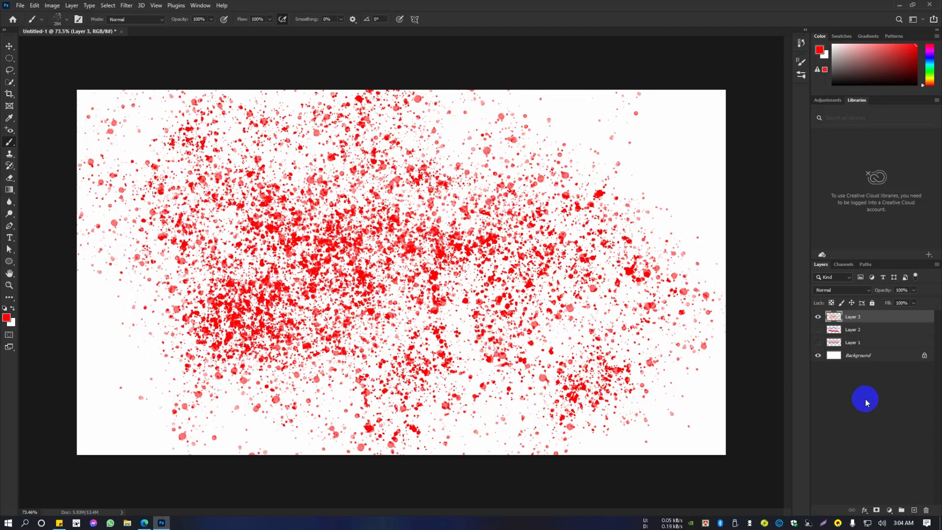
- Add Layer 4 and vary the soft round brush Size and Hardness between three red horizontal strokes
left_click(918, 507)
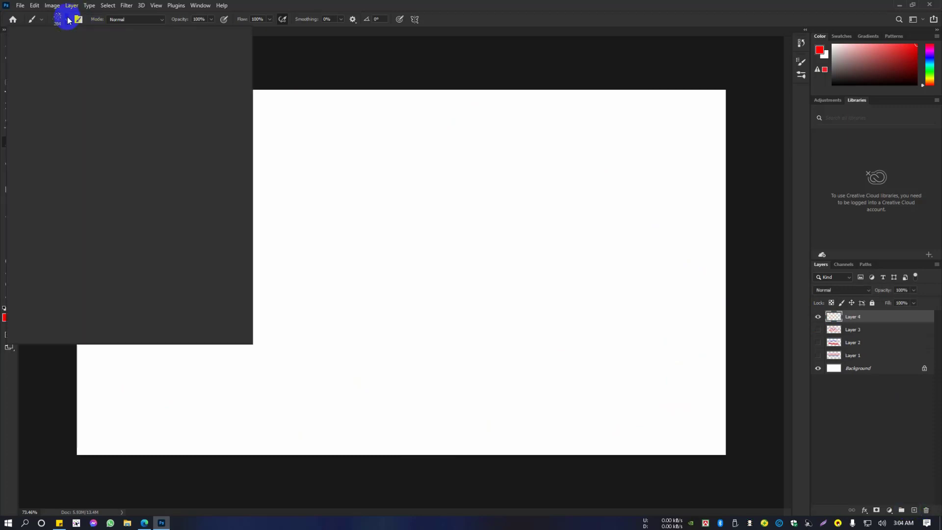
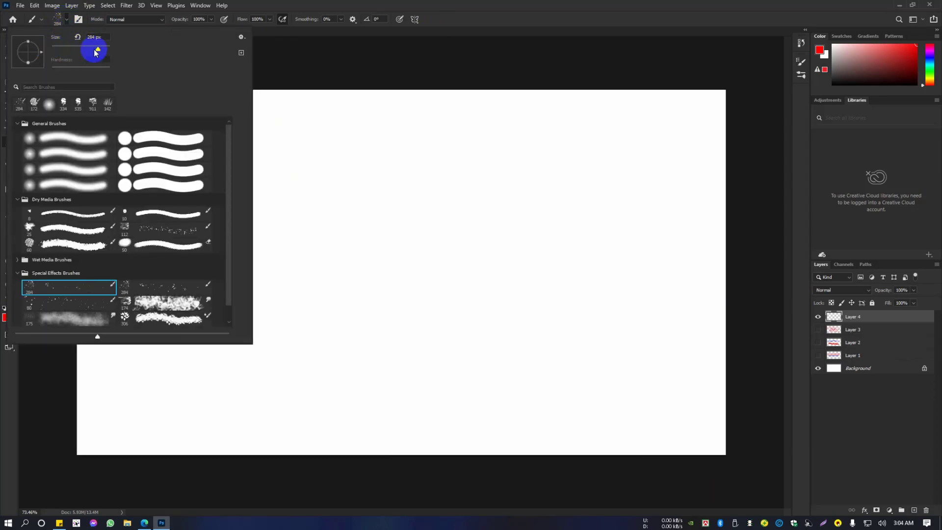
left_click(329, 3)
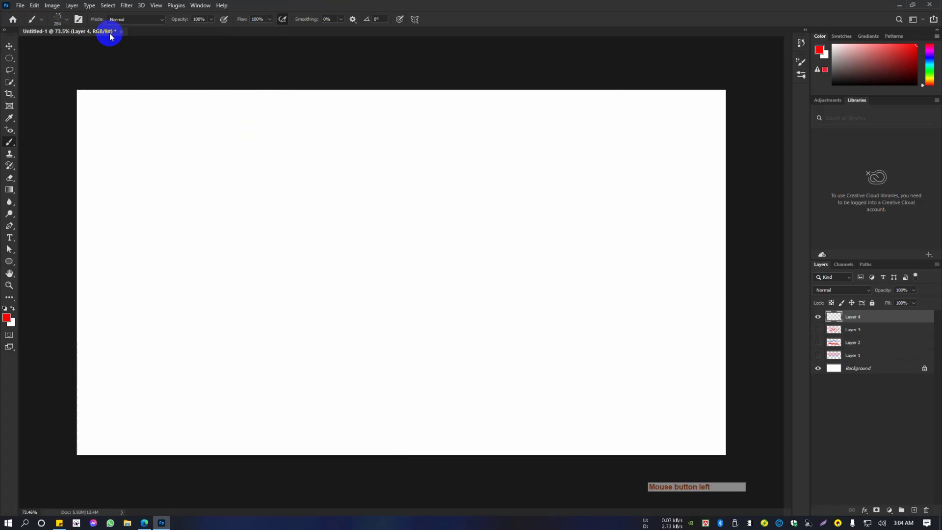
left_click(68, 25)
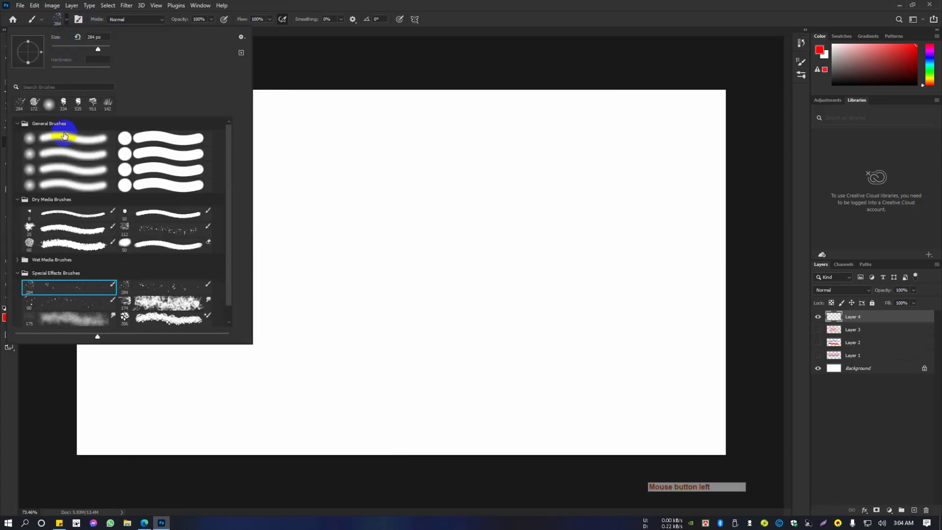
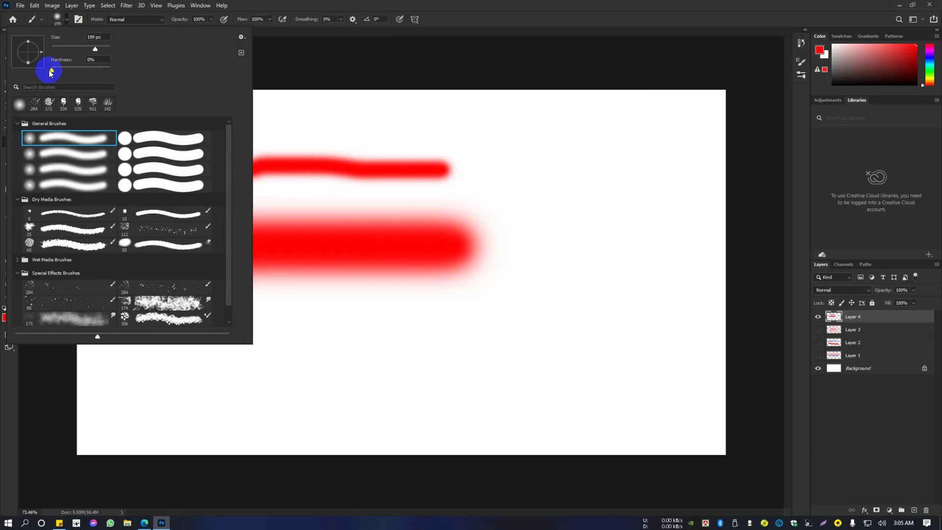
left_click(420, 3)
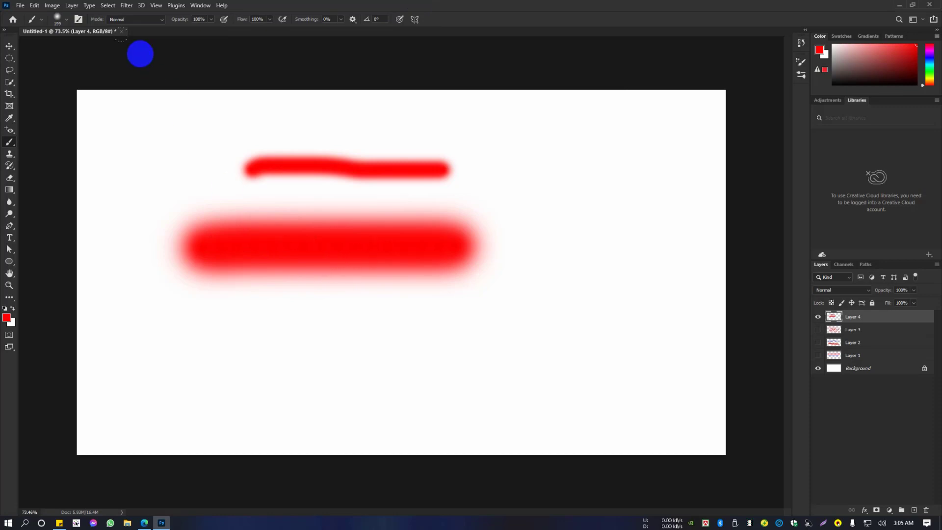
left_click(67, 23)
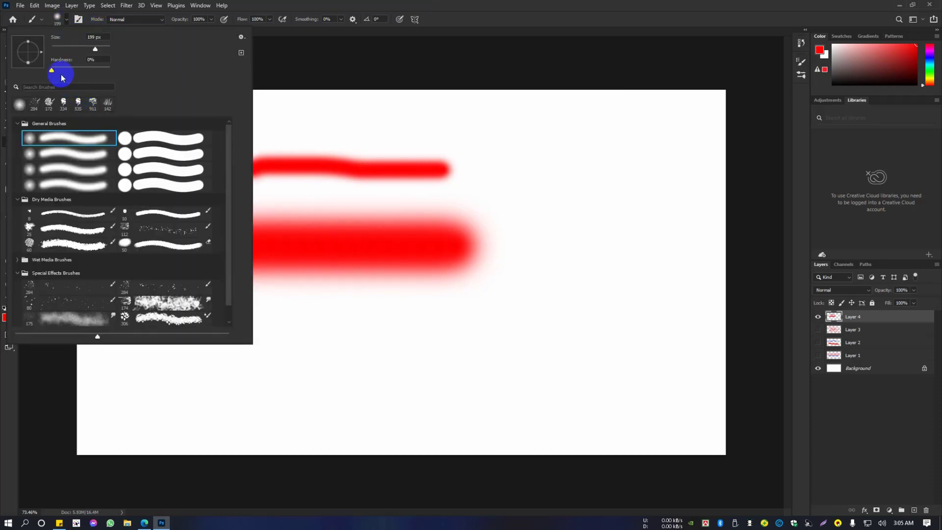
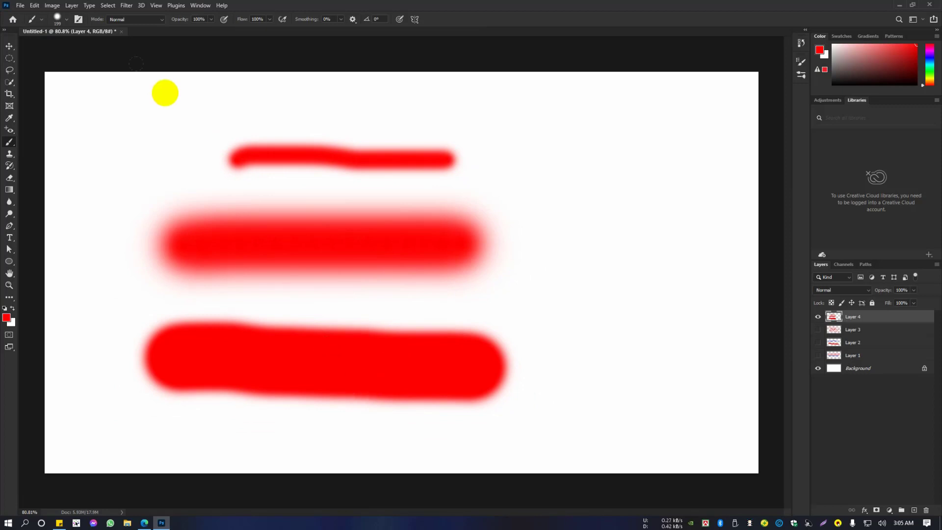
- Raise brush Hardness to 100% for a thick hard-edged diagonal red stroke
left_click(68, 21)
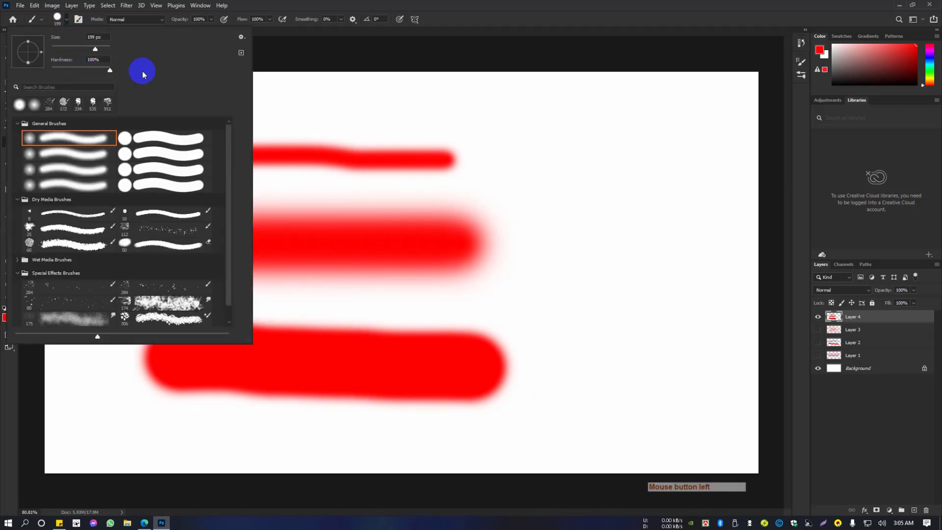
left_click(537, 5)
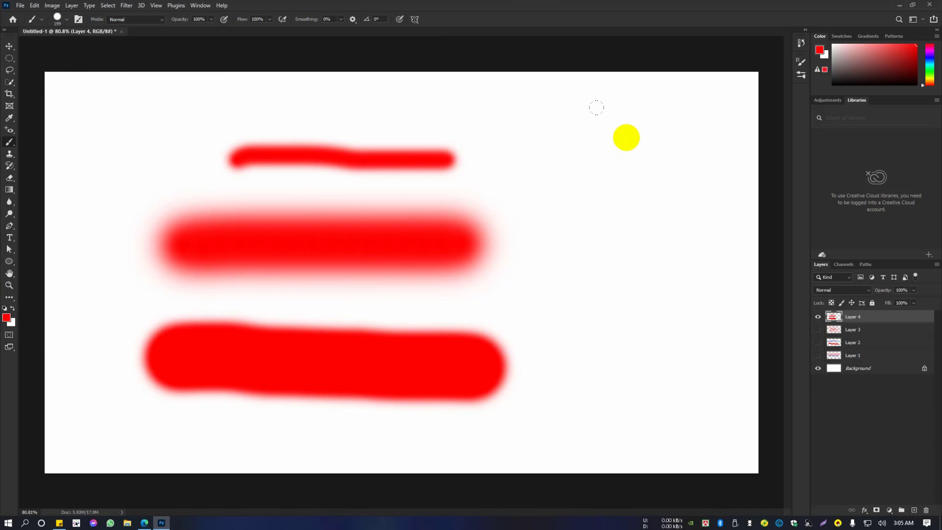
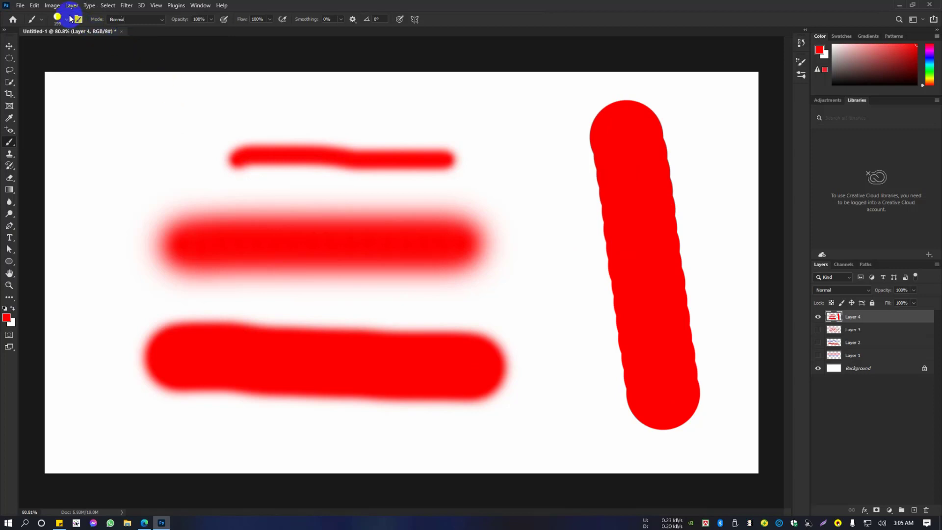
left_click(70, 18)
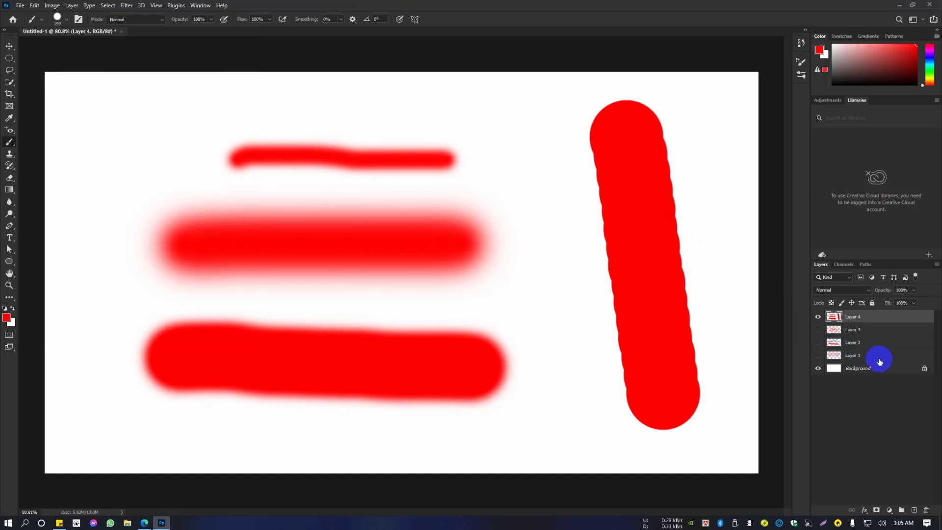
- Delete the practice stroke layers, leaving a blank Layer 1 above Background
left_click(877, 327)
left_click(875, 317)
key("Delete")
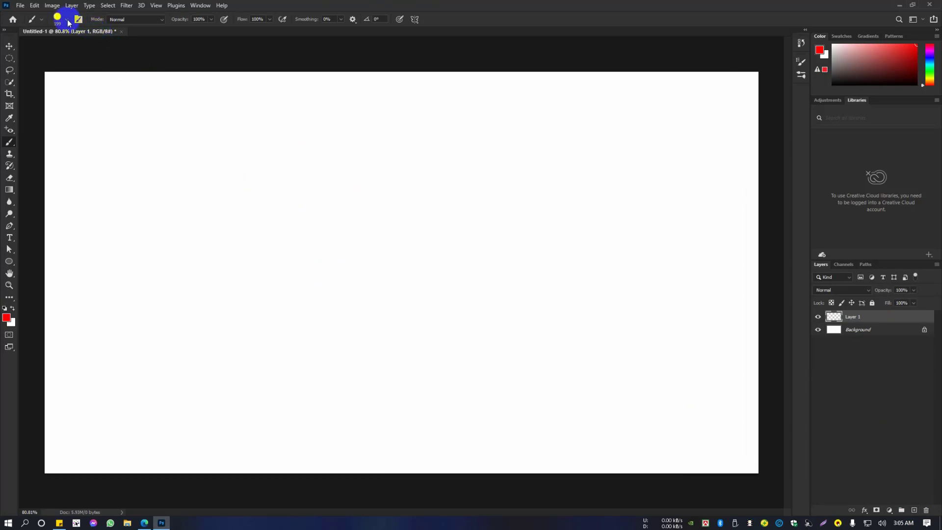
- Set the brush to about 448 px with a very soft edge of roughly 18% hardness
left_click(68, 21)
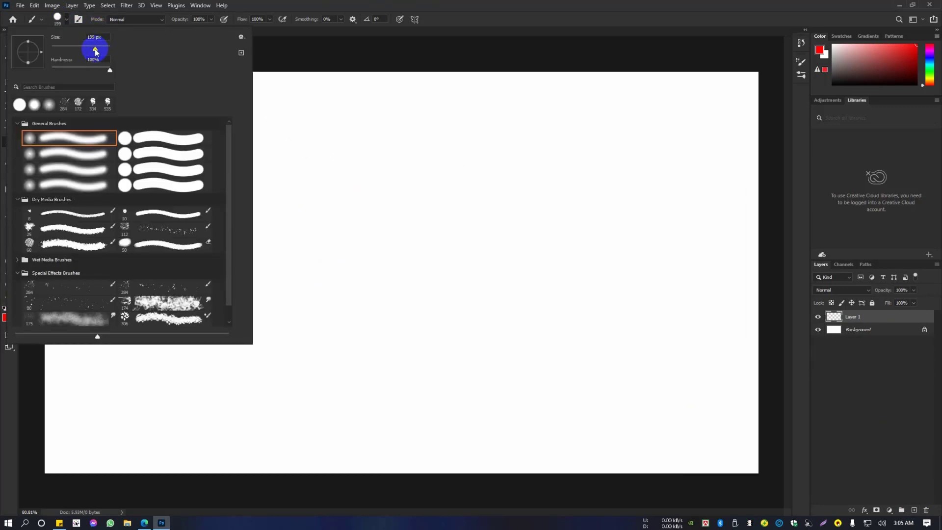
left_click(383, 3)
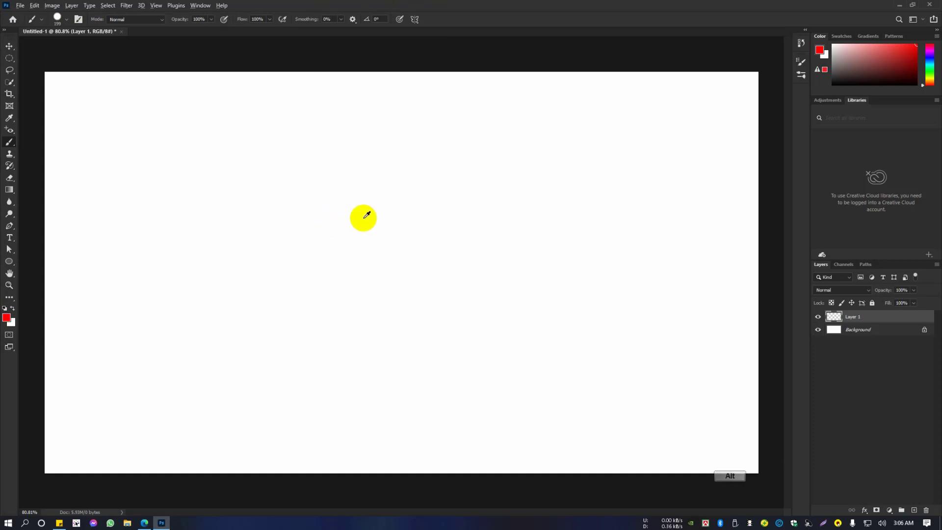
right_click(367, 227)
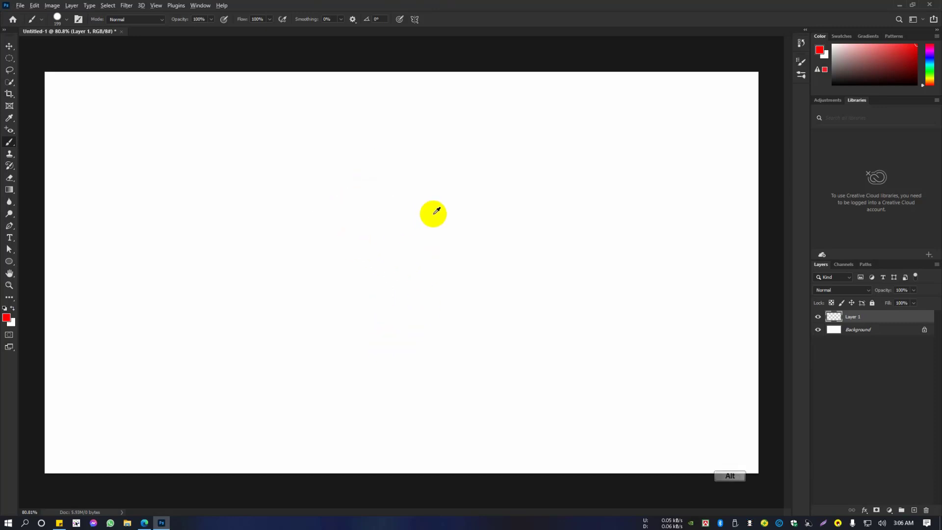
right_click(402, 223)
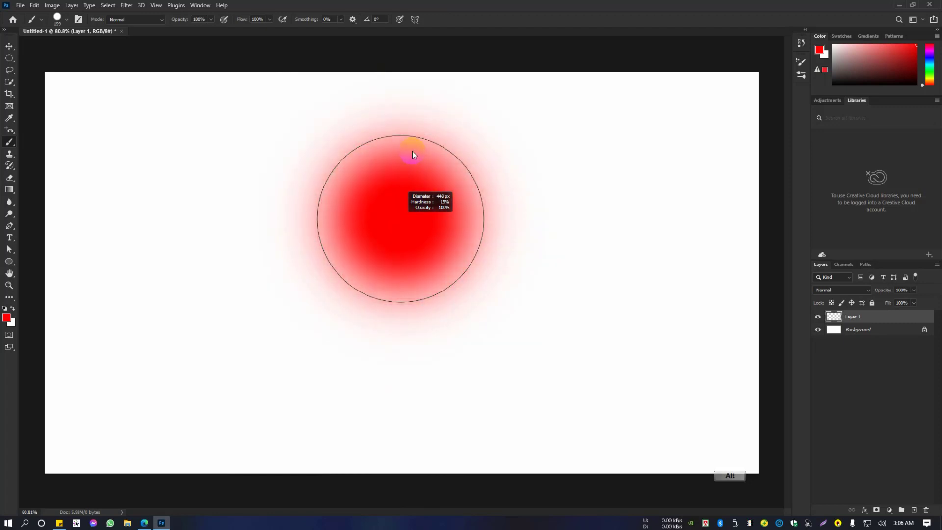
left_click(68, 22)
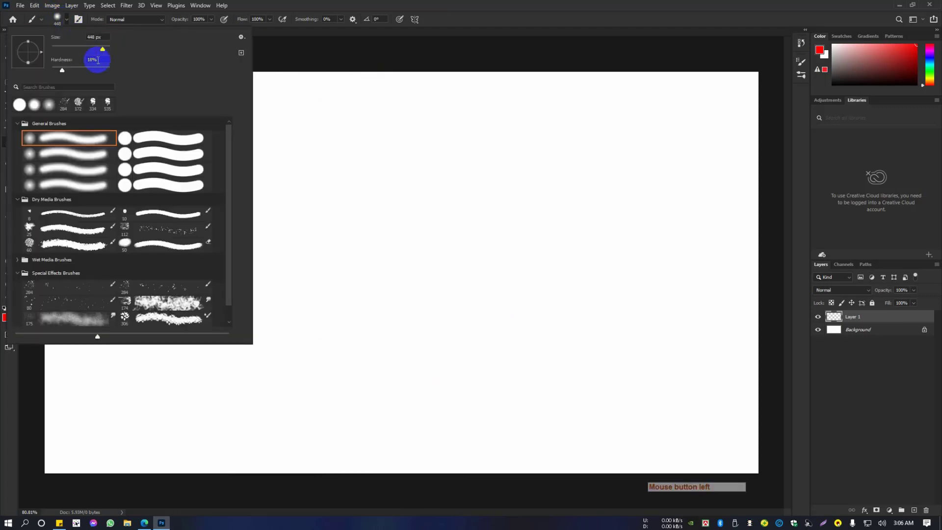
left_click(371, 3)
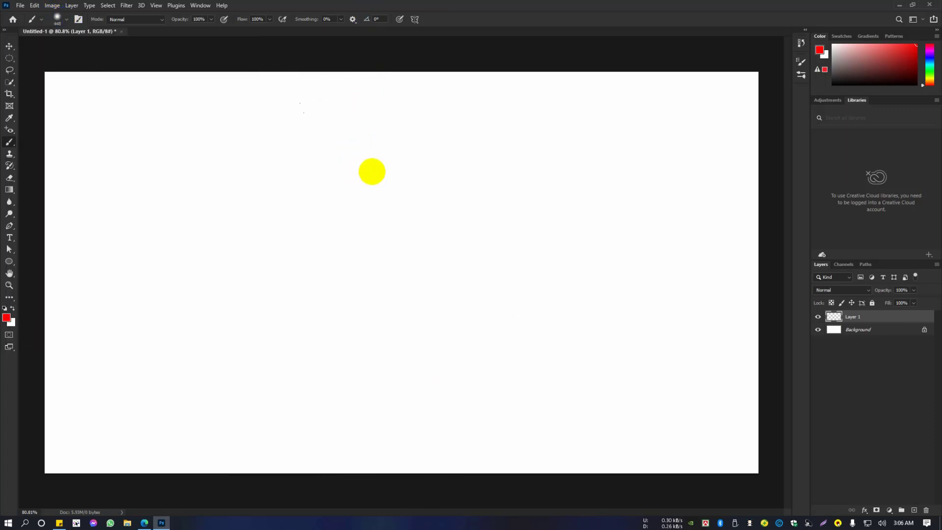
- Flatten the brush tip into an ellipse in the brush tip settings
right_click(363, 175)
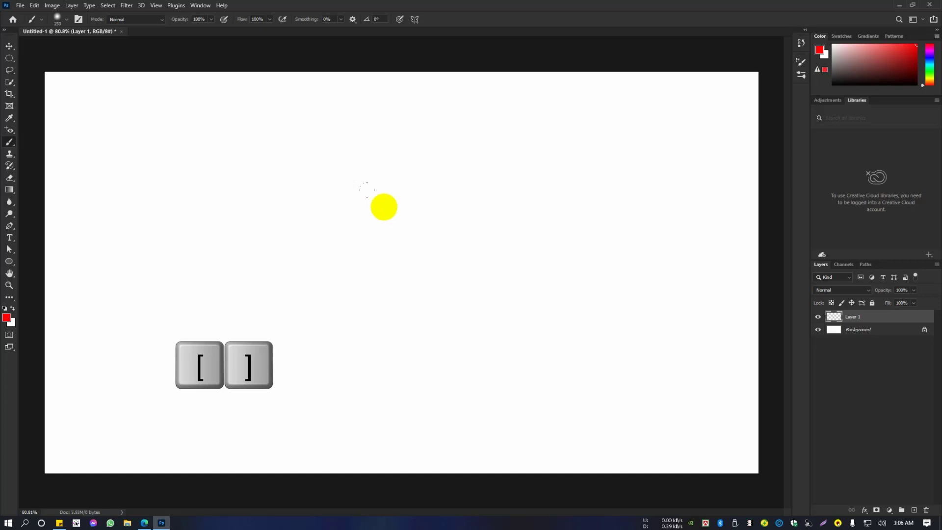
left_click(67, 20)
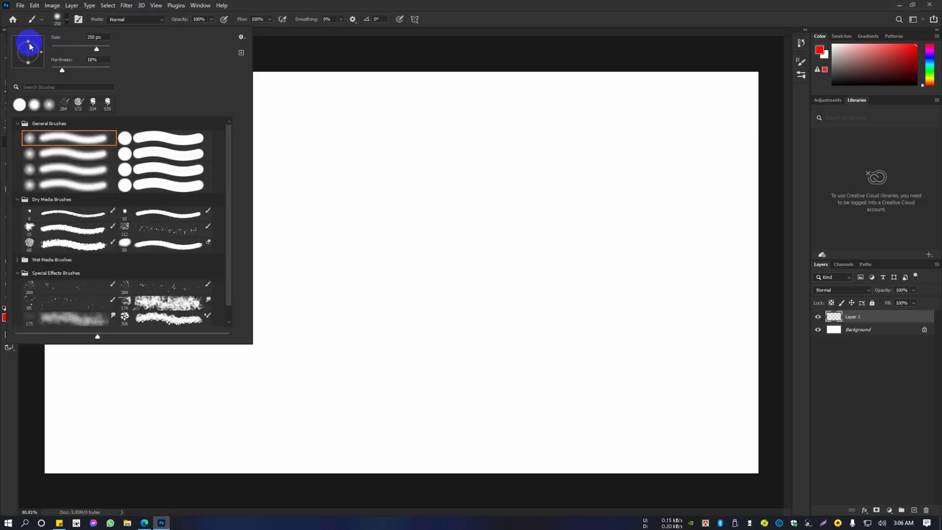
left_click(31, 45)
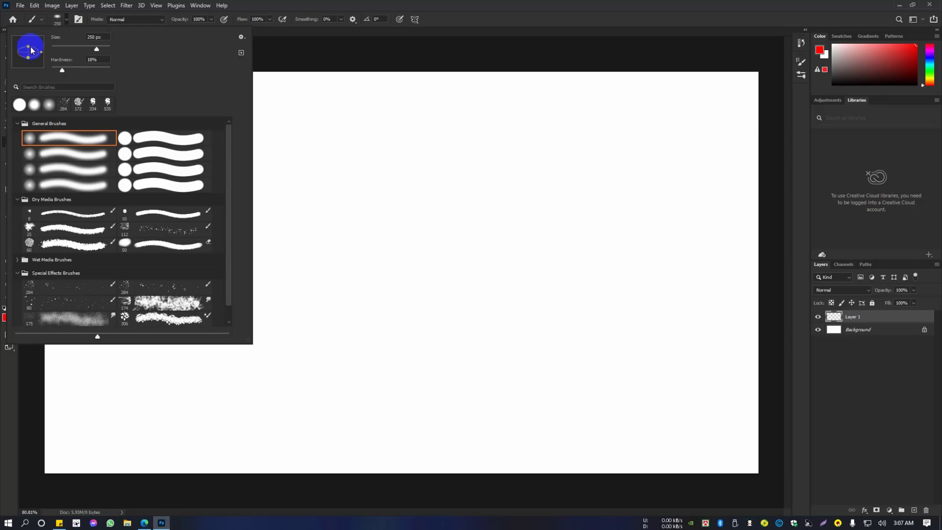
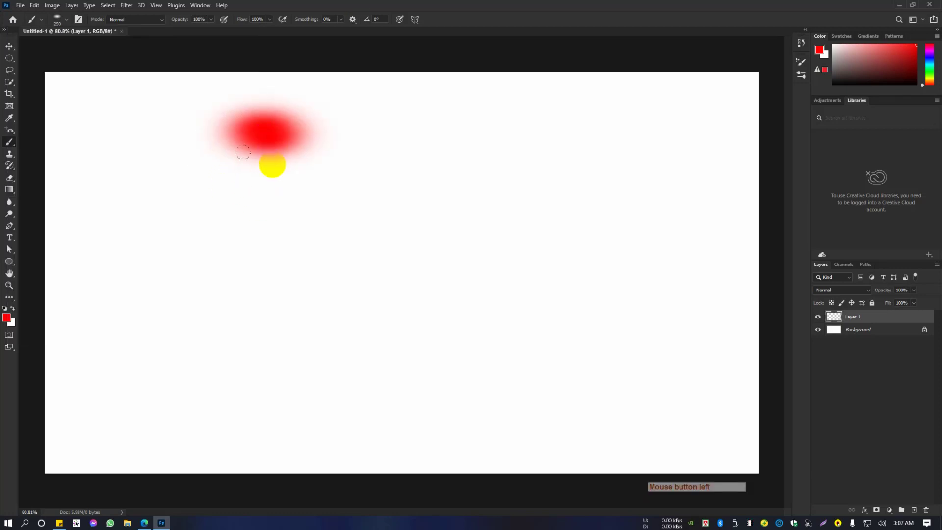
- Undo the unwanted red dabs and strokes, keeping the looping line and one diagonal
key("ctrl+z")
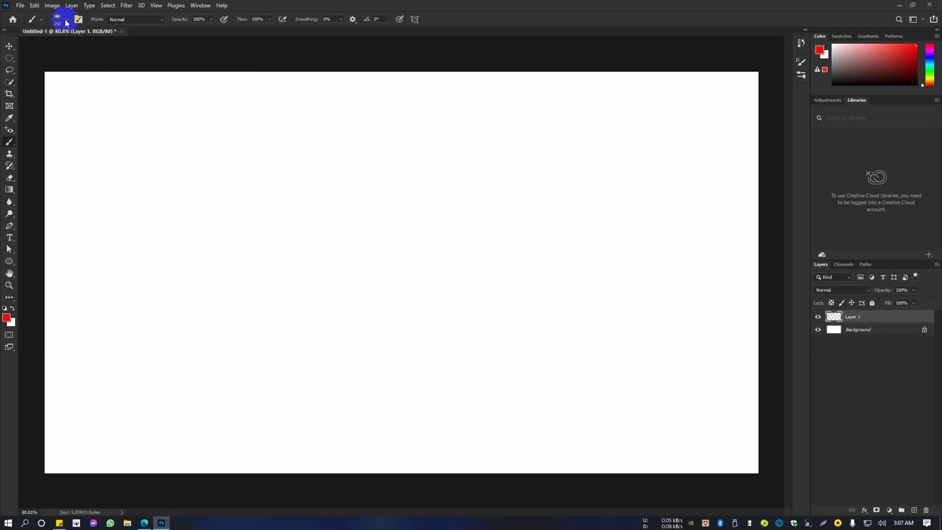
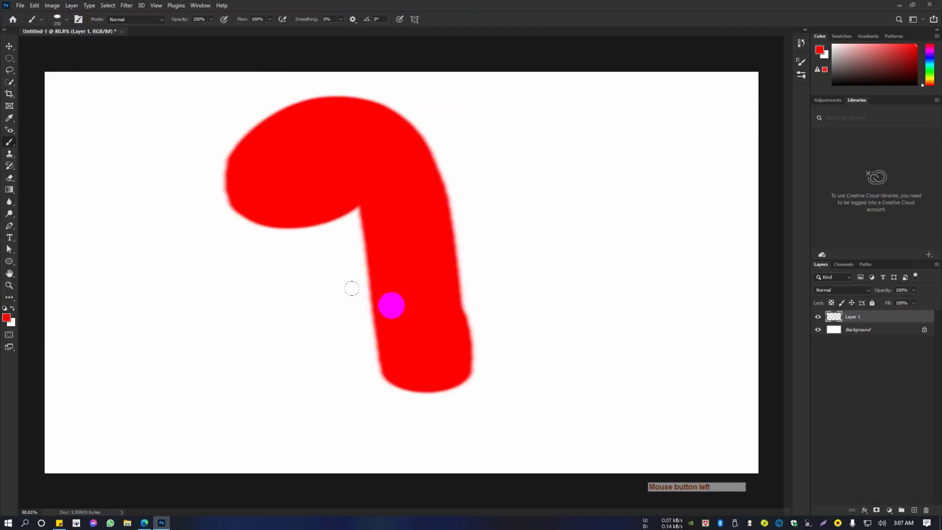
key("ctrl+z")
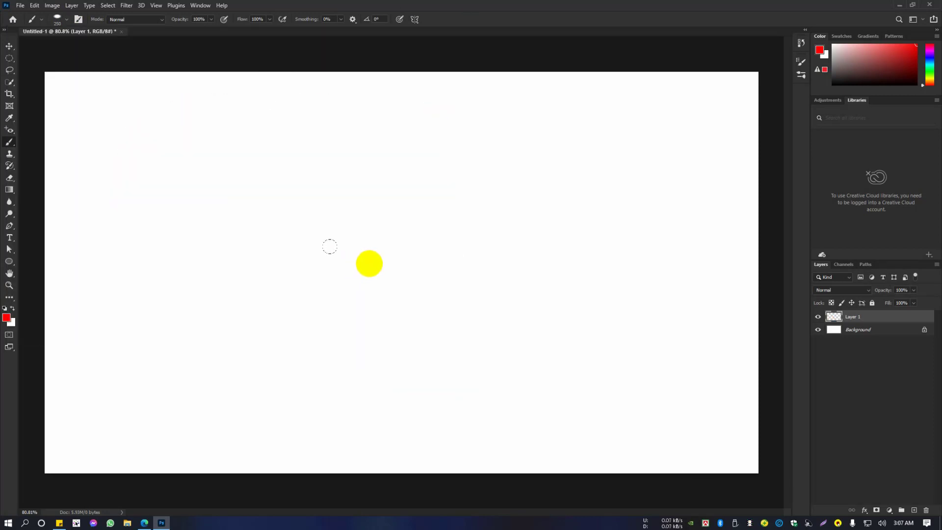
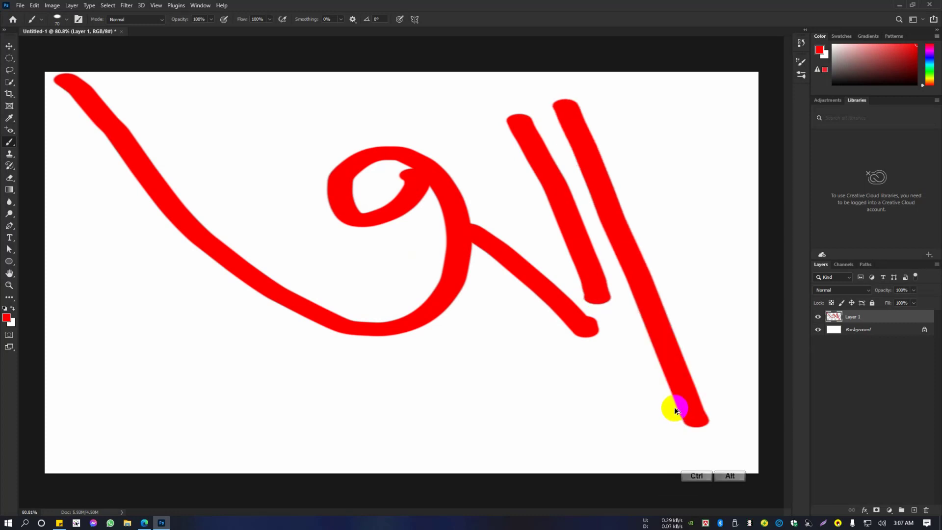
key("ctrl+alt+z")
key("ctrl+alt+z")
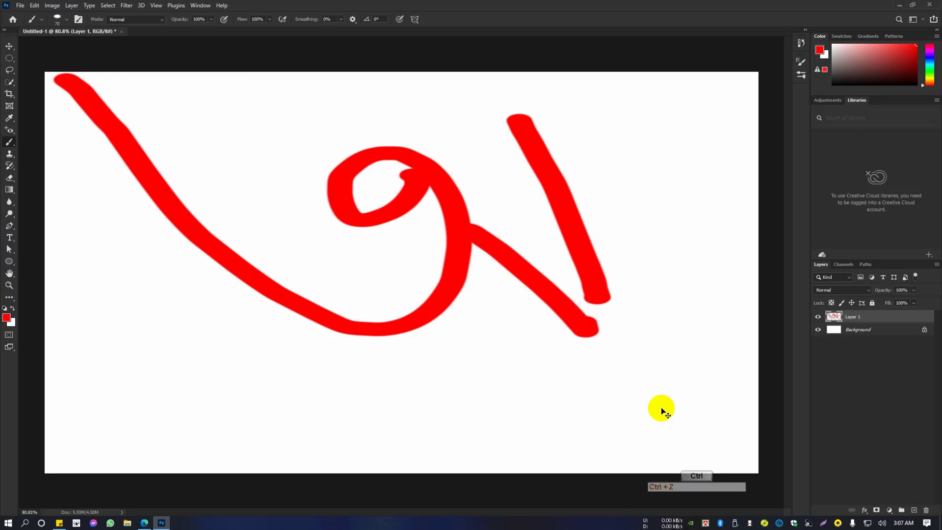
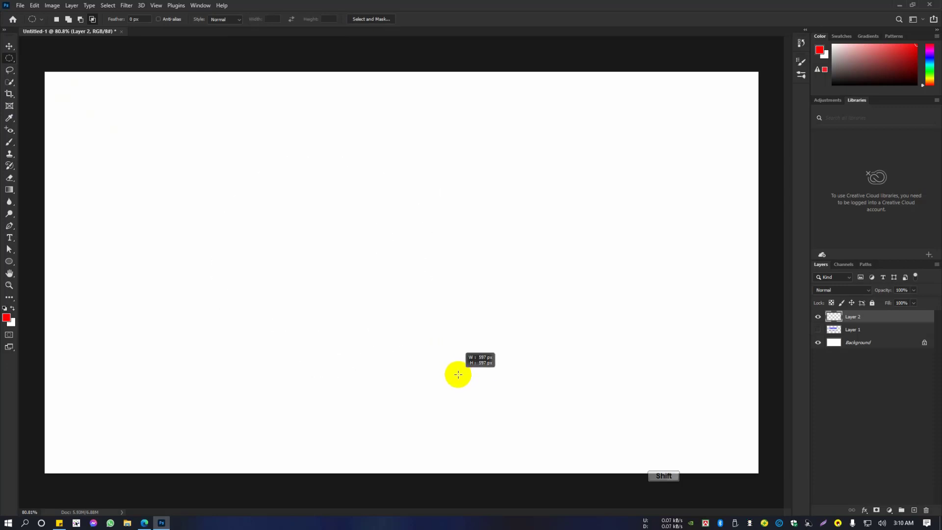
- Switch to the Brush tool and lower its Opacity to about 35% for soft red dots
key("b")
left_click(165, 18)
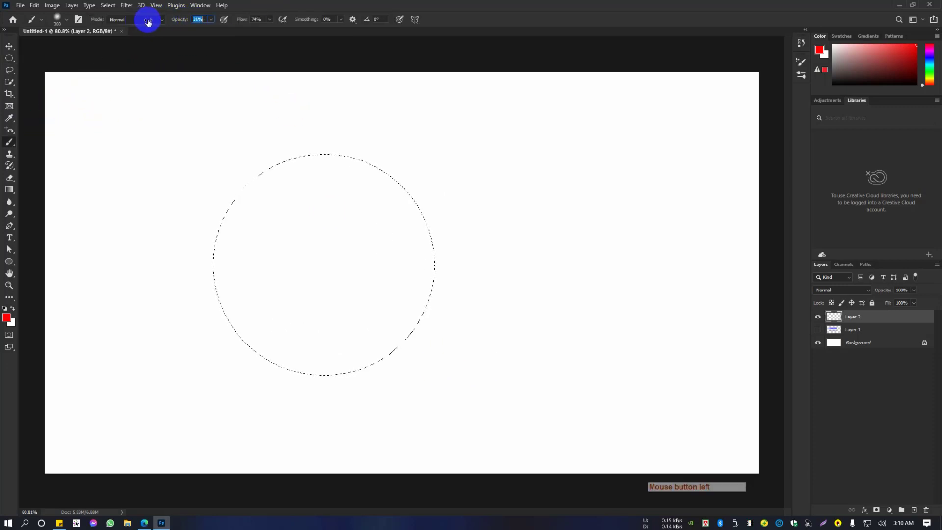
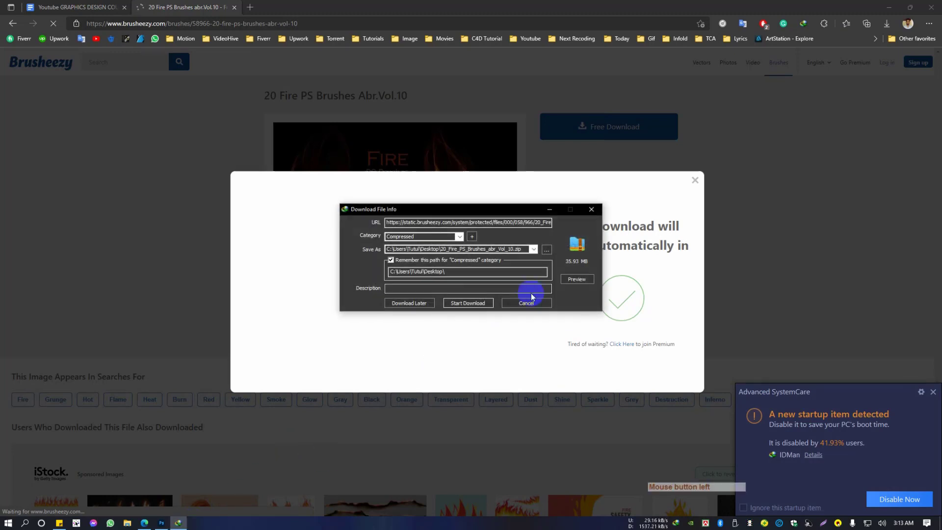
- Set the Desktop as the save location for the fire brushes zip
left_click(549, 254)
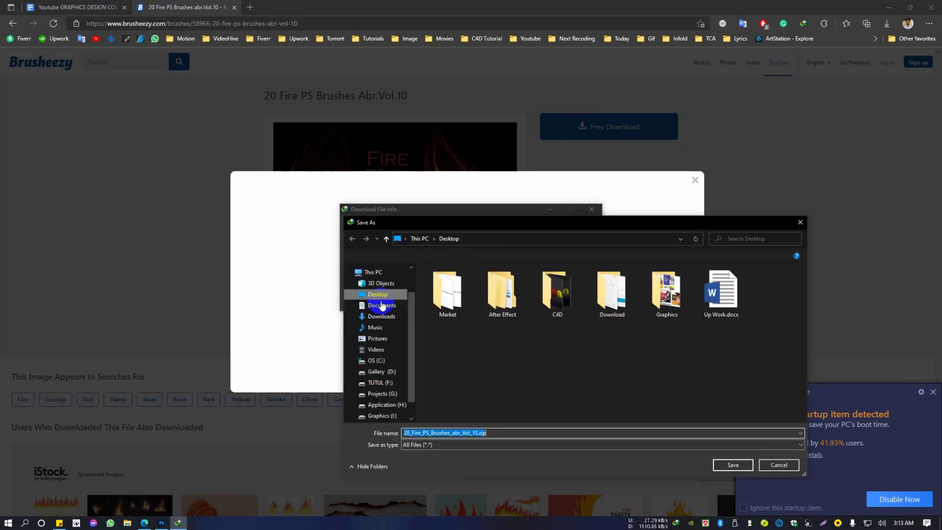
left_click(740, 431)
left_click(722, 468)
- Start the brush pack download, dismiss the trial notice and minimise the browser
left_click(471, 308)
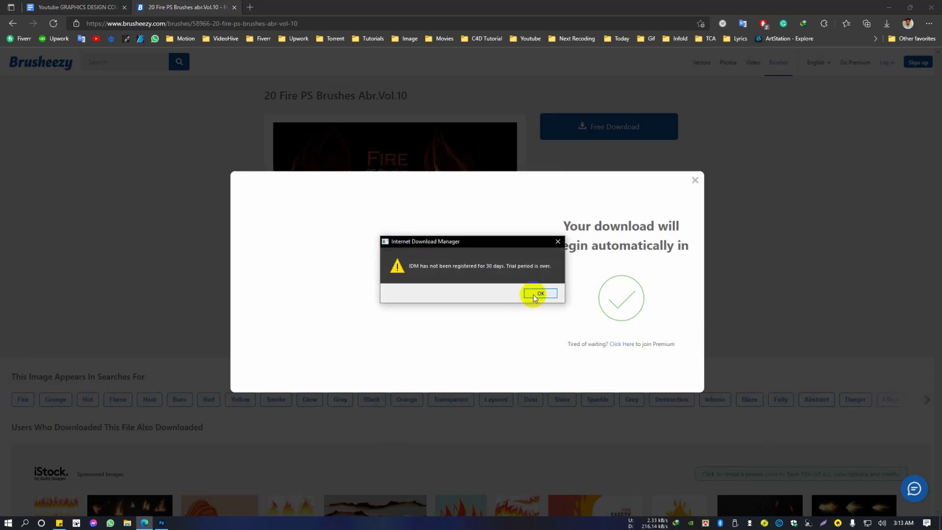
left_click(537, 297)
left_click(741, 158)
left_click(885, 9)
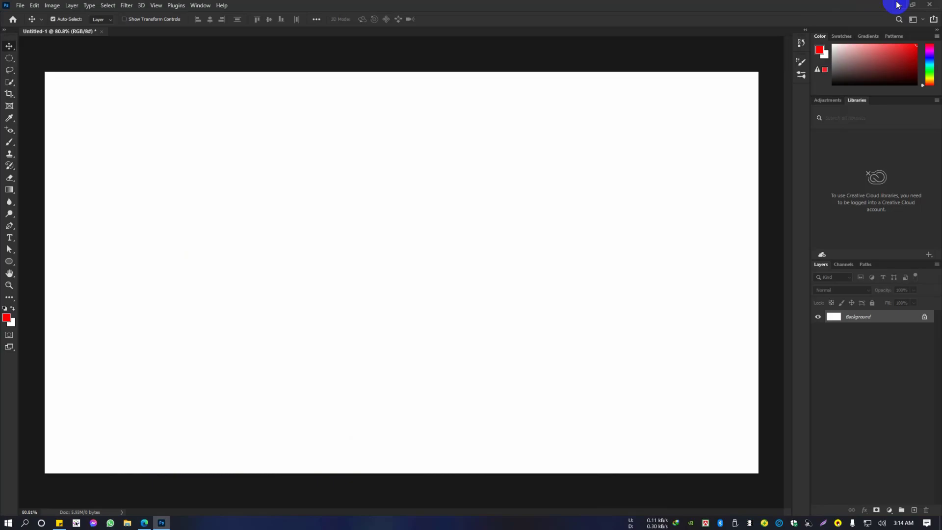
- Extract the downloaded fire brushes zip on the Desktop
left_click(891, 6)
left_click(550, 212)
left_click(197, 198)
right_click(25, 132)
left_click(24, 132)
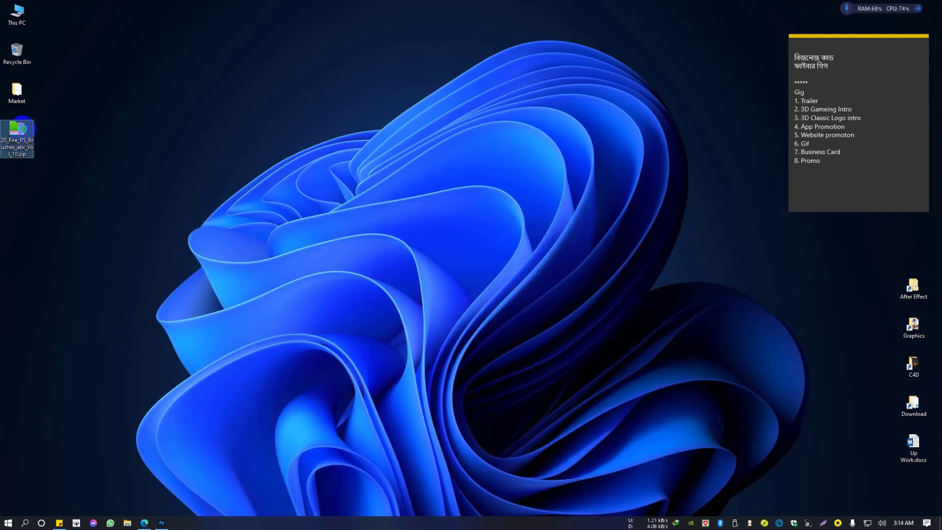
left_click(69, 173)
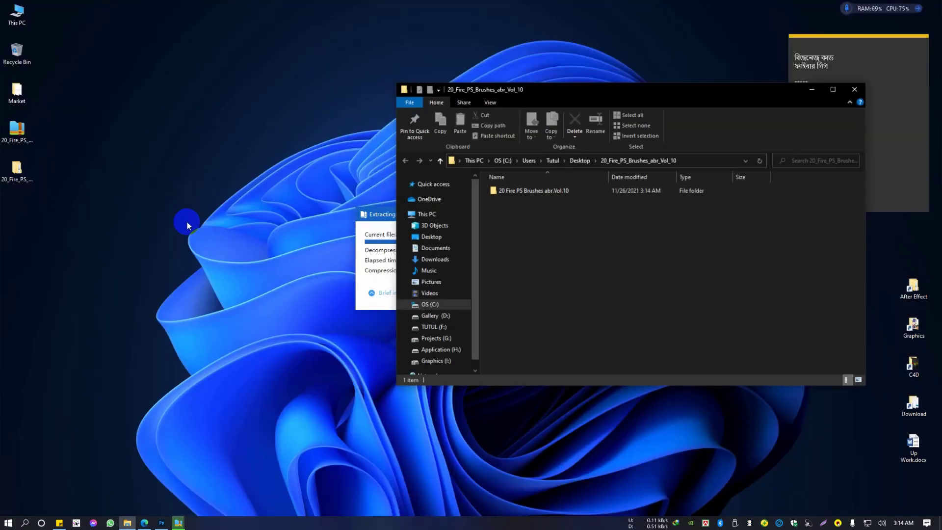
- Maximise the extracted folder and enter the 20 Fire PS Brushes abr.Vol.10 subfolder
left_click(815, 115)
double_click(159, 108)
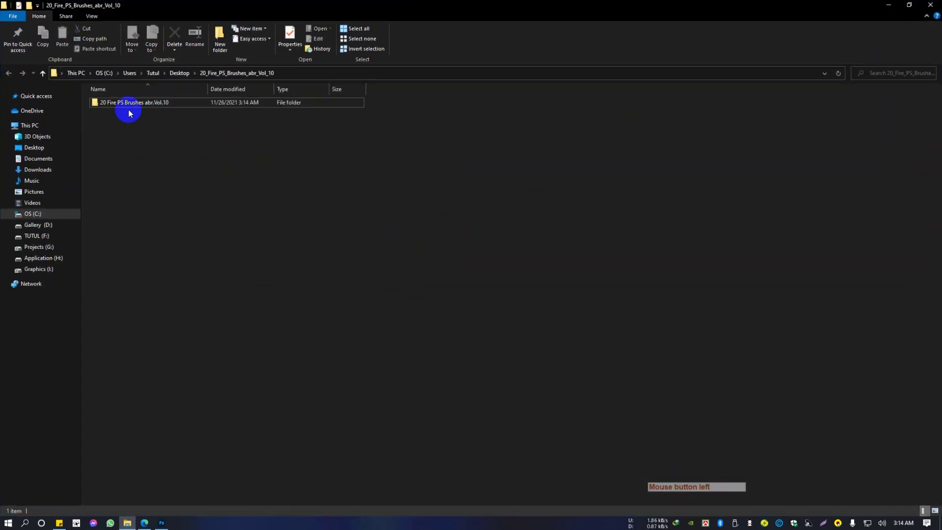
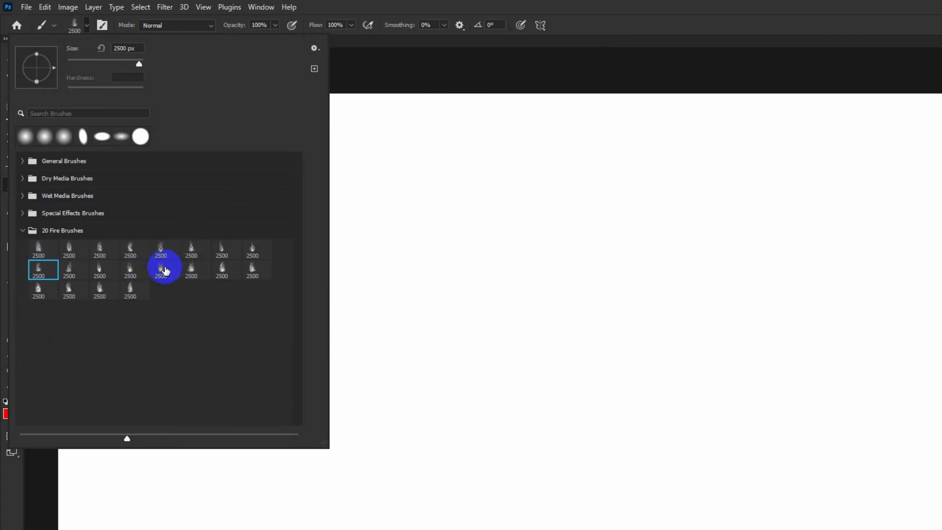
- Stamp test flames with a 20 Fire Brushes brush, then clear them back to a blank canvas
left_click(8, 253)
right_click(7, 247)
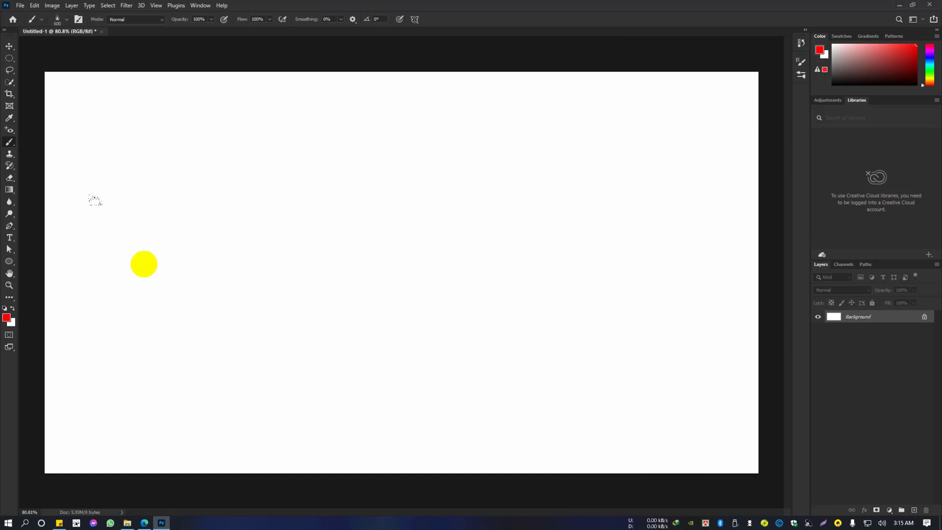
left_click(8, 246)
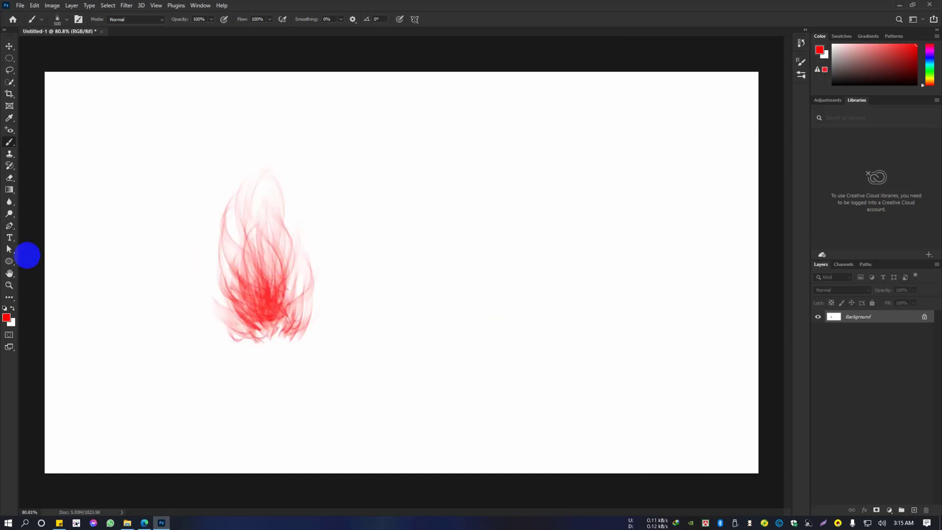
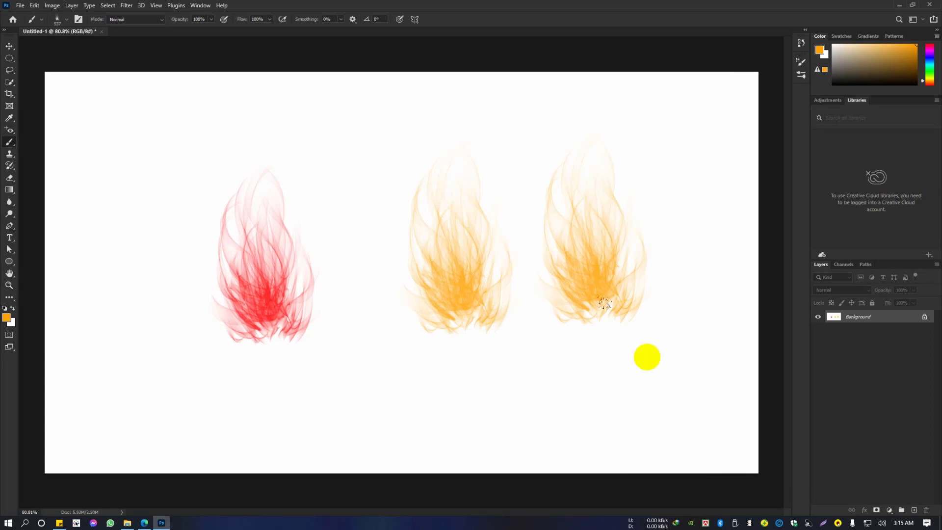
key("ctrl+BackSpace")
key("v")
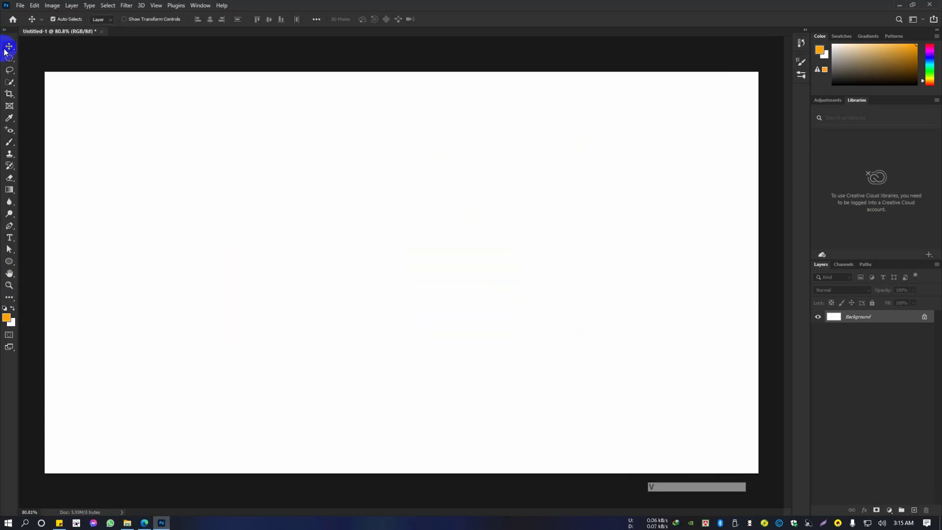
- Add a new layer and outline the hill shape across the lower canvas with the Lasso tool
left_click(918, 513)
key("b")
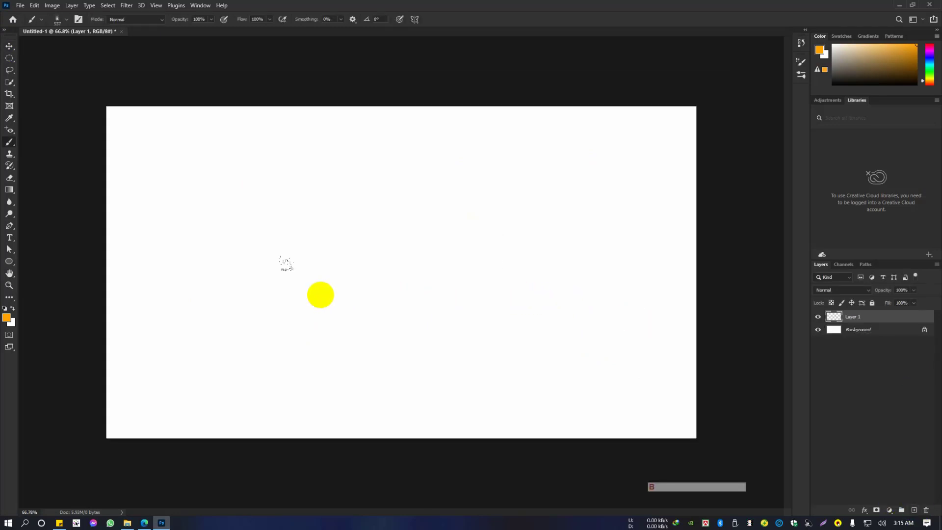
key("l")
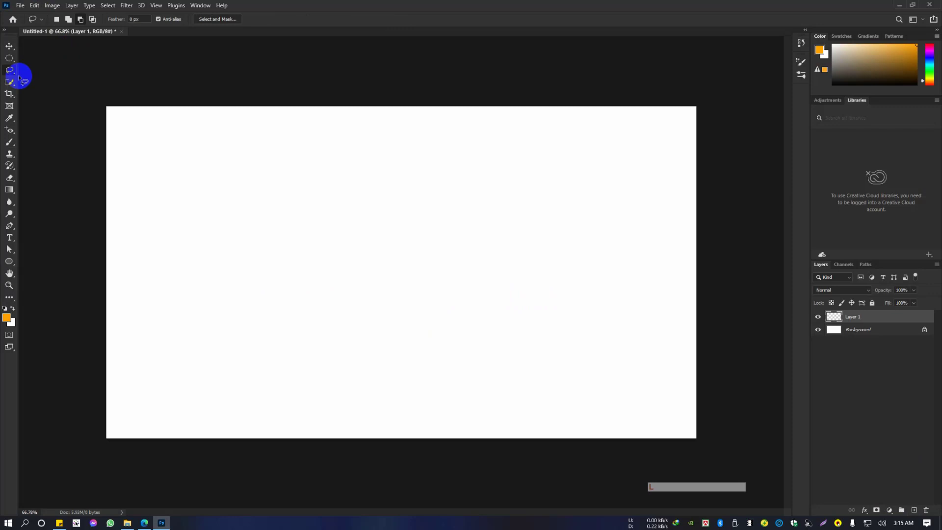
right_click(17, 73)
left_click(44, 74)
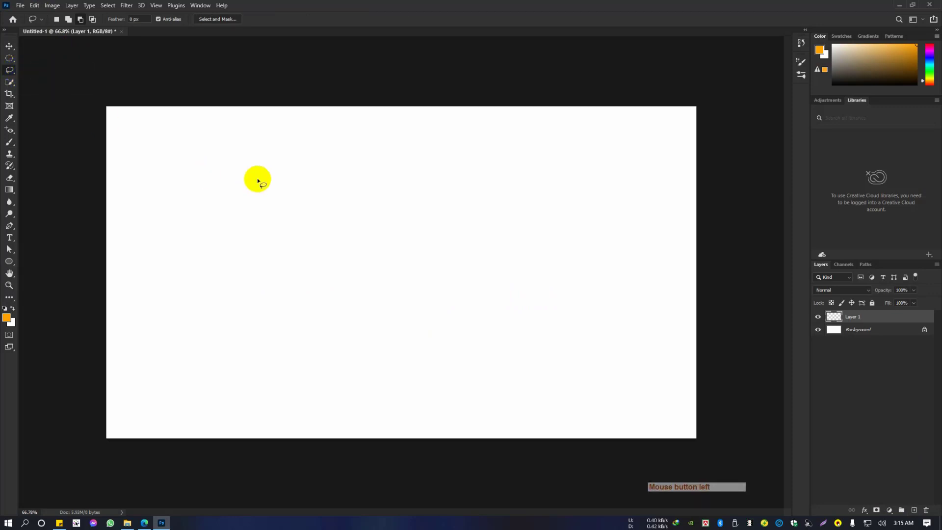
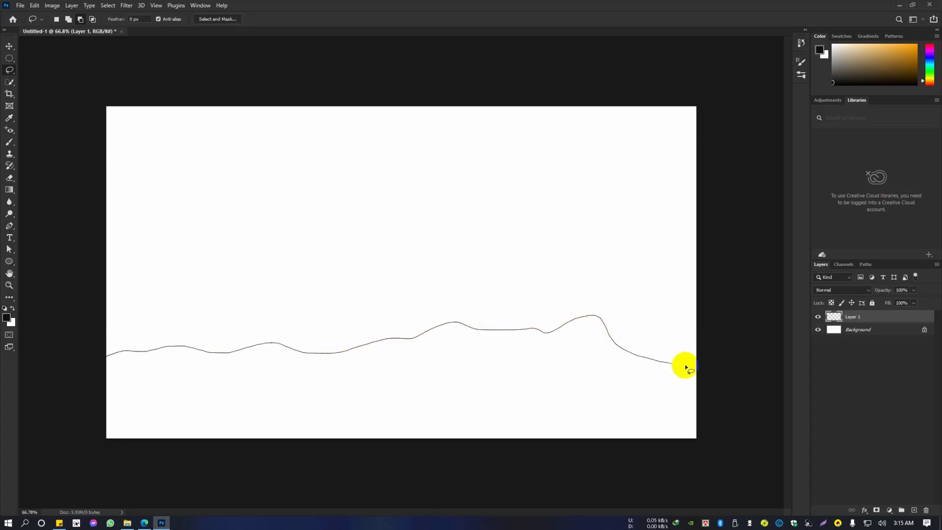
key("ctrl+d")
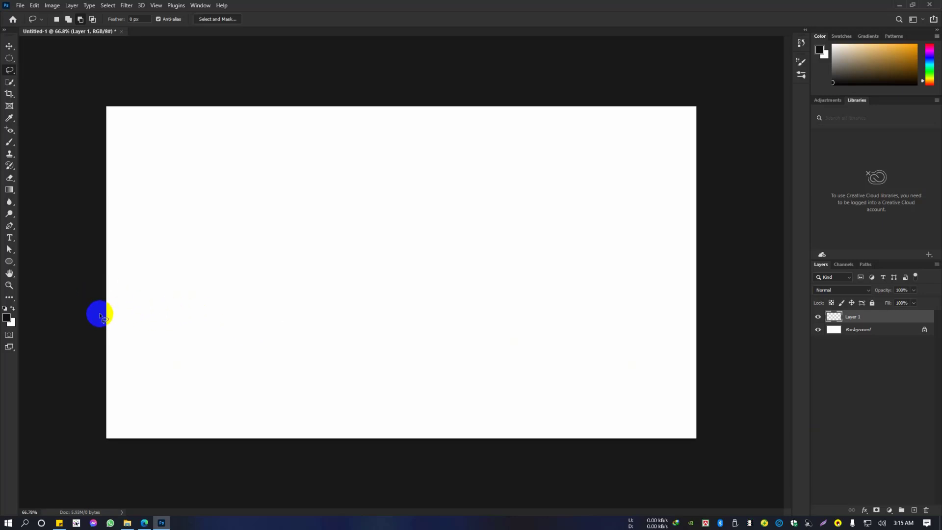
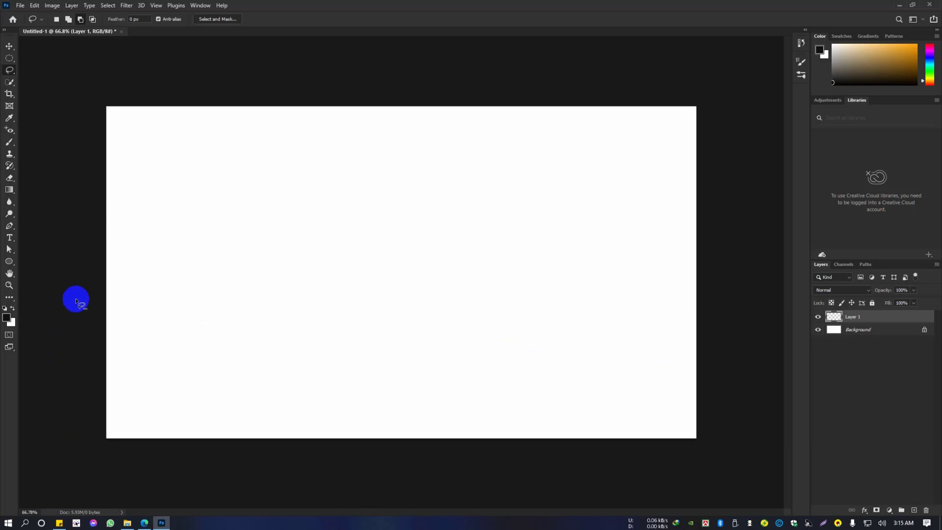
- Fill the hill selection with black, deselect it, and make the Background layer active
key("alt+BackSpace")
key("ctrl+d")
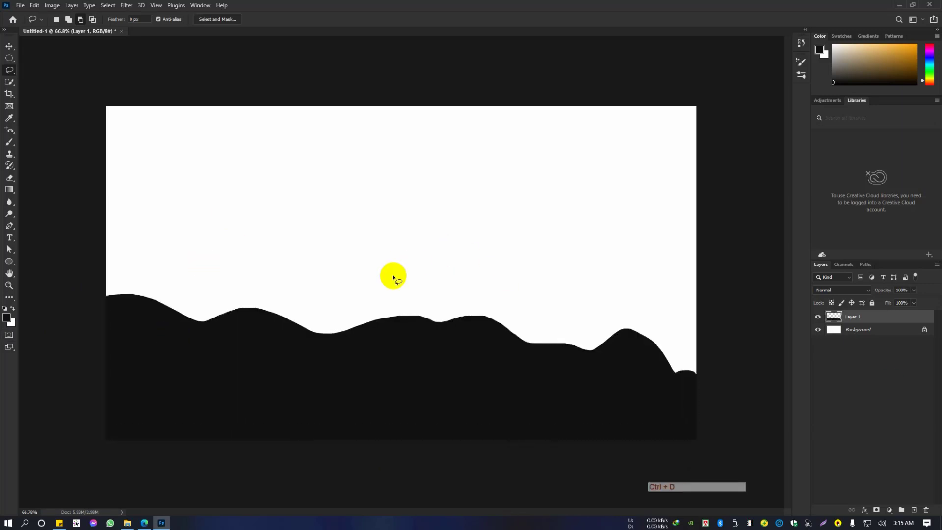
left_click(882, 330)
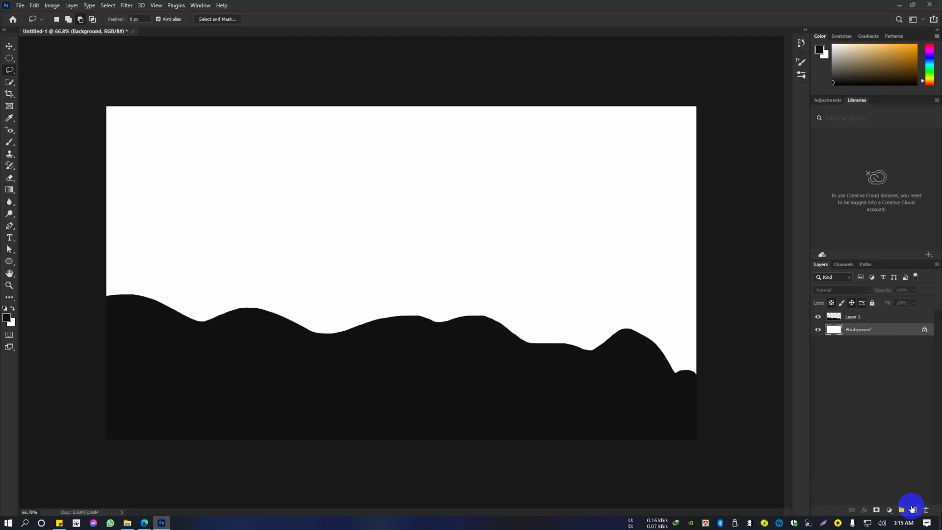
- Fill a new layer under the hills with a vertical red-to-purple gradient sky, then choose a soft round brush
left_click(913, 507)
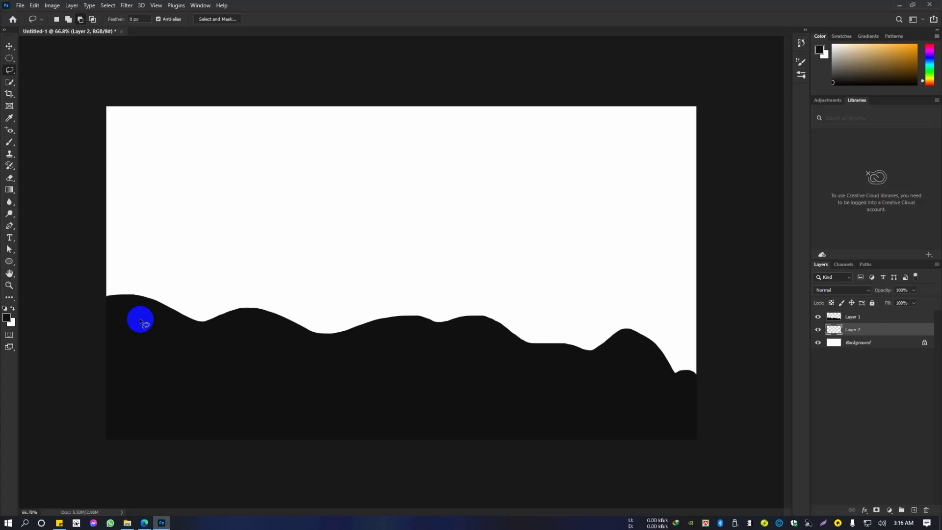
key("g")
left_click(89, 20)
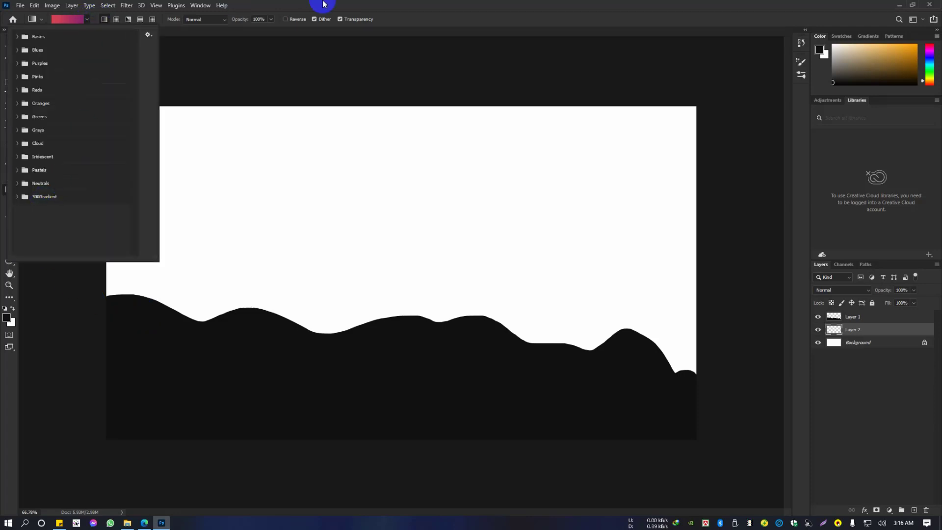
left_click(326, 3)
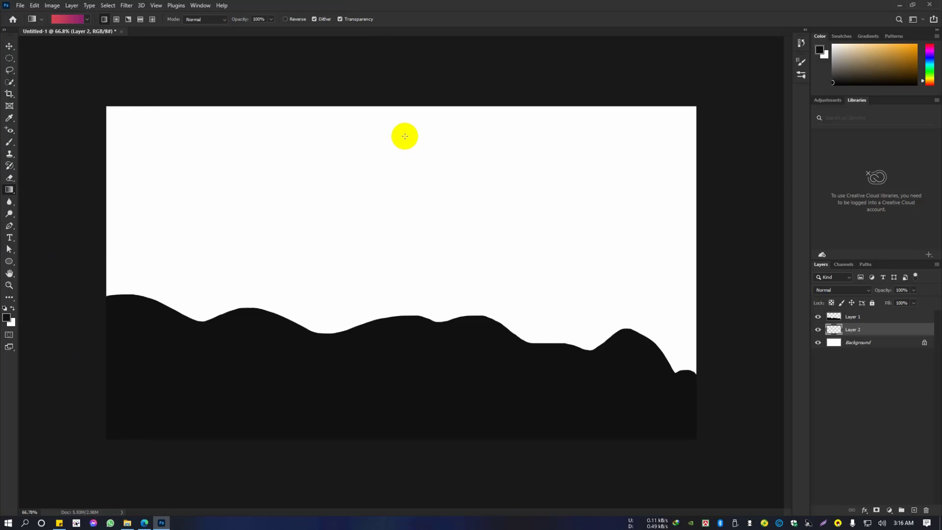
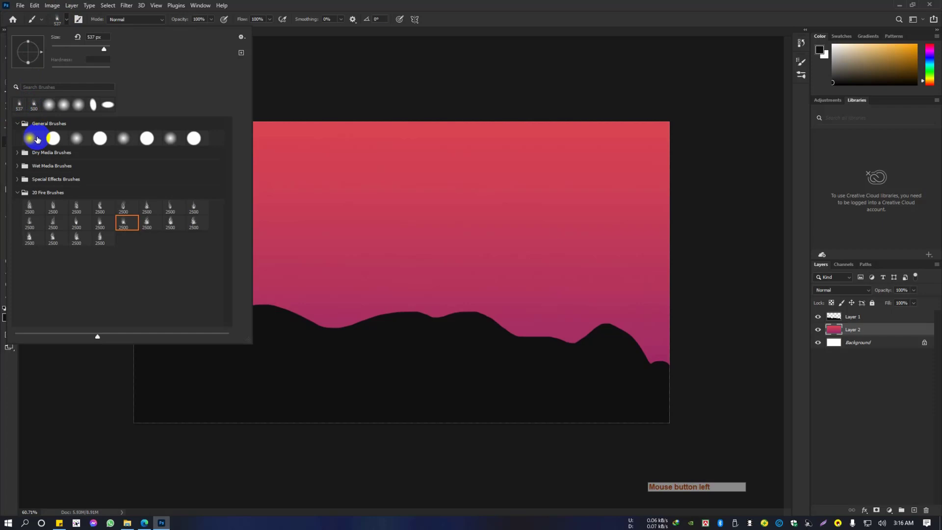
left_click(383, 3)
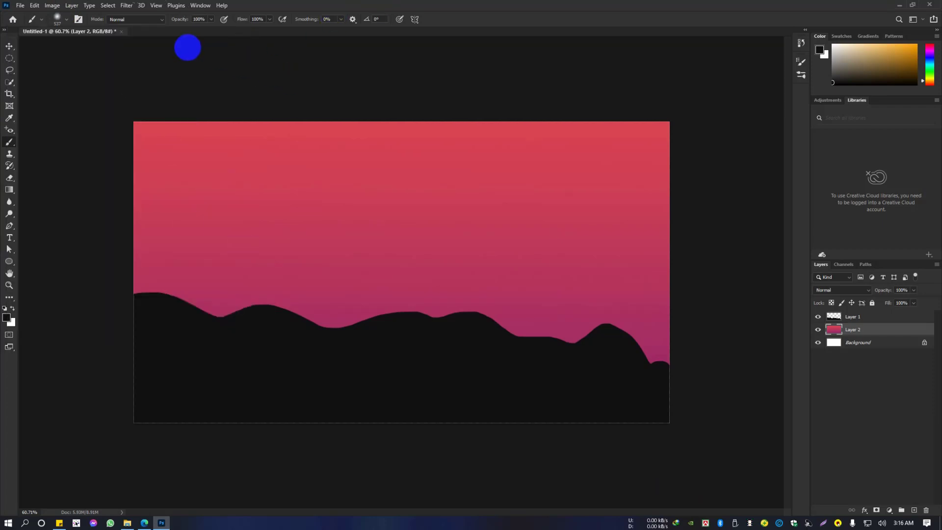
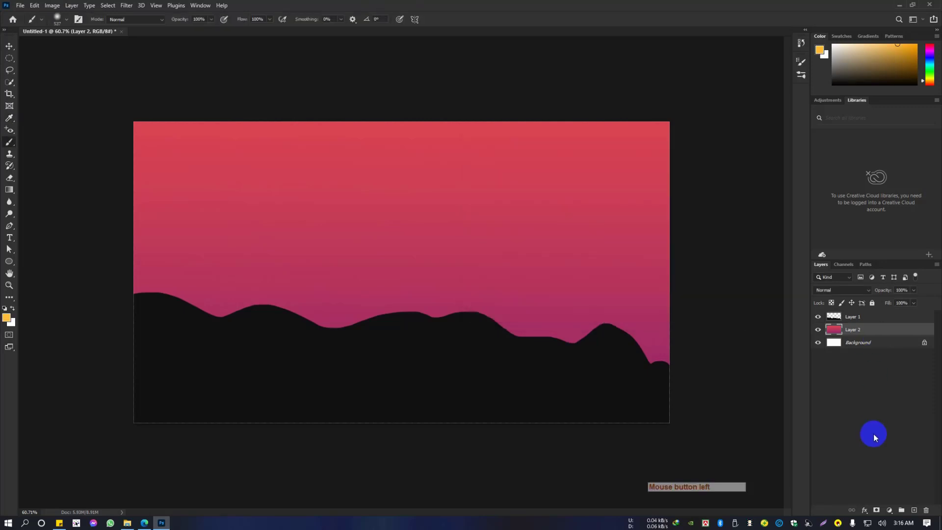
- Paint a soft yellow-orange sun glow behind the hills on a new layer, undoing the solid sun to compare
left_click(913, 509)
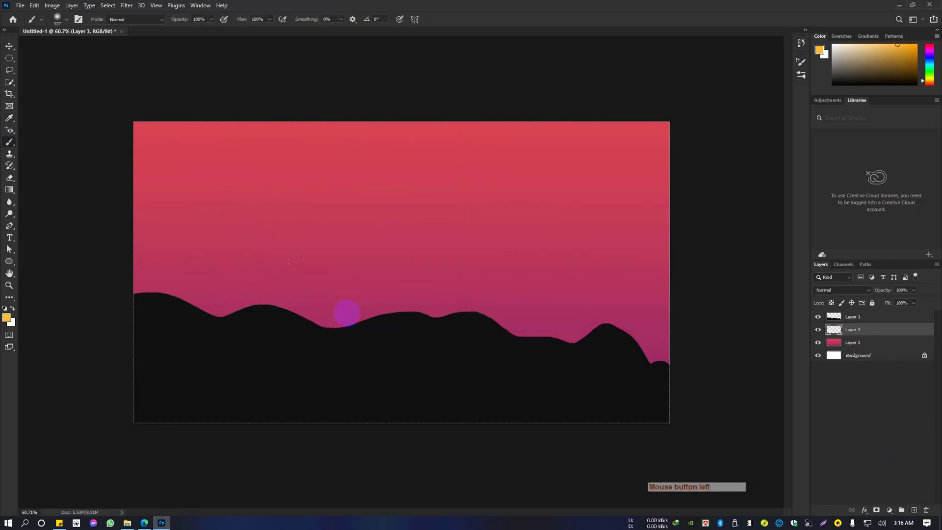
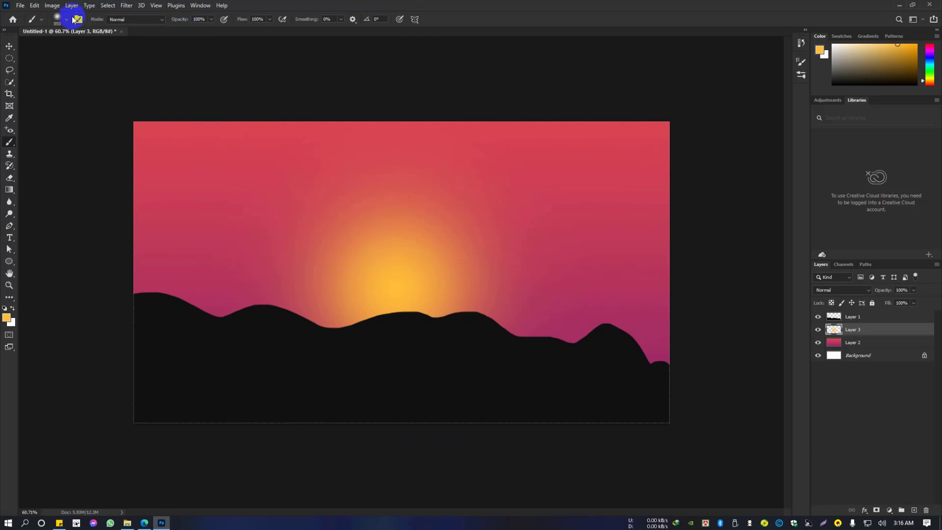
left_click(67, 21)
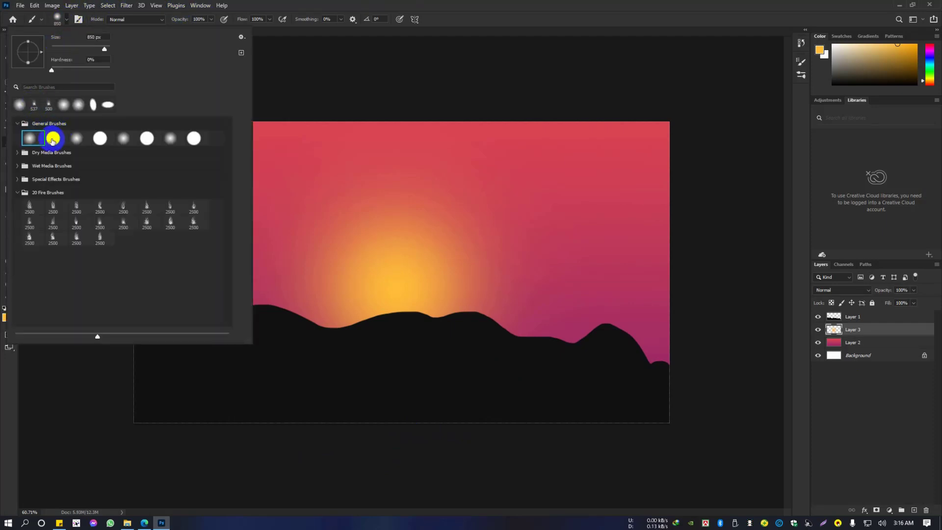
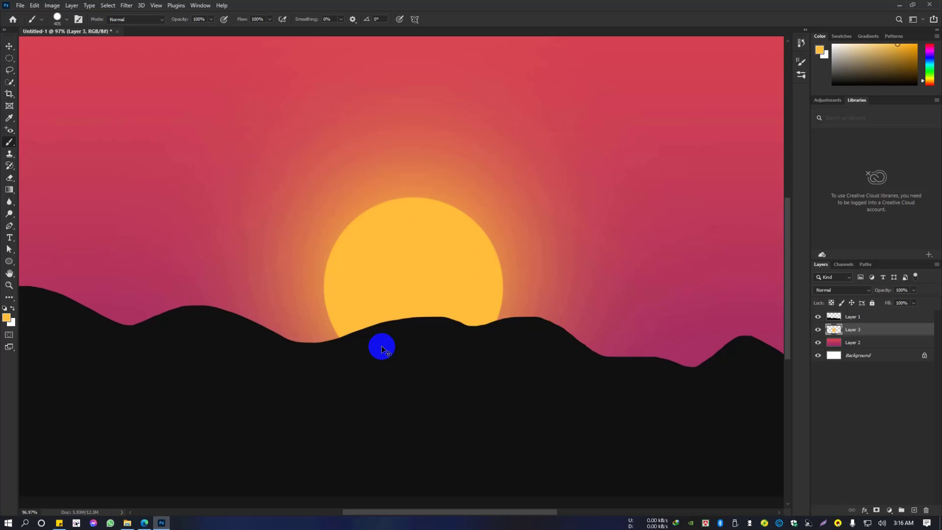
key("ctrl+z")
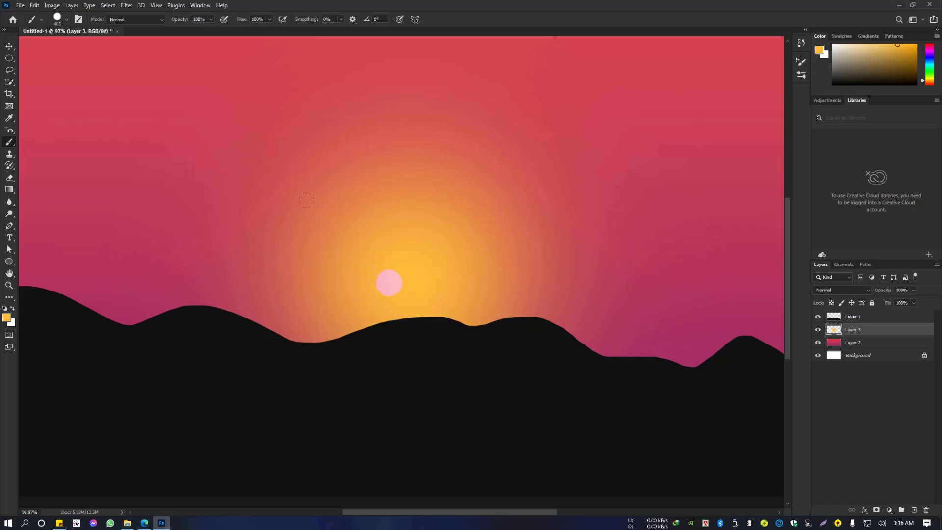
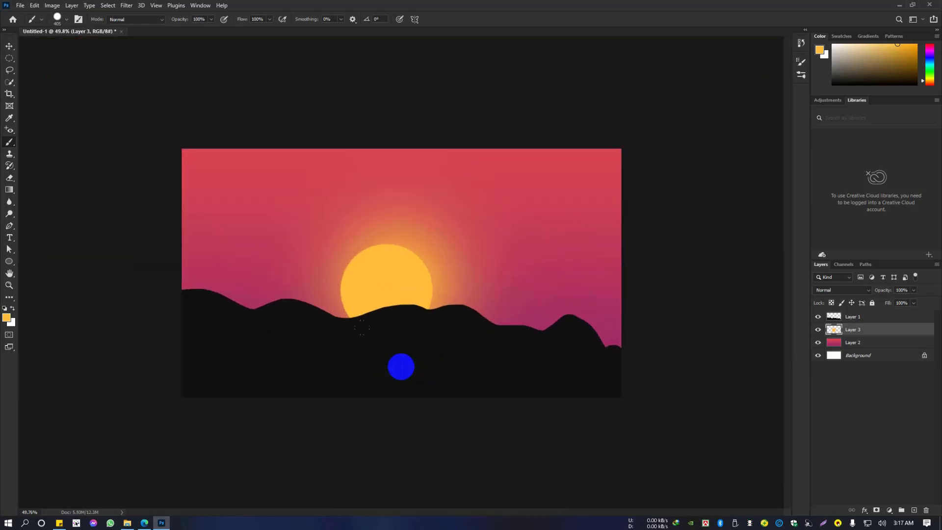
key("ctrl+z")
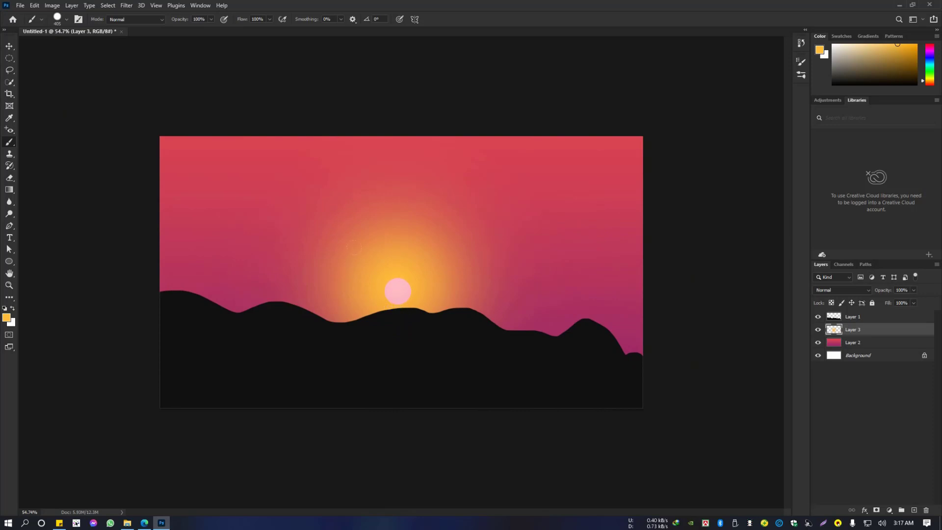
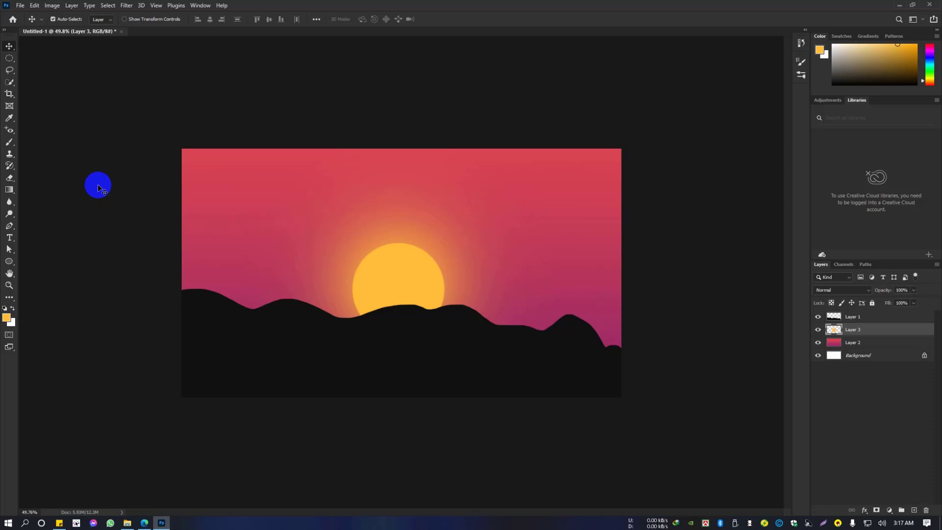
- Start Import Brushes from the brush picker and browse into the Tools\Brushes folder
key("b")
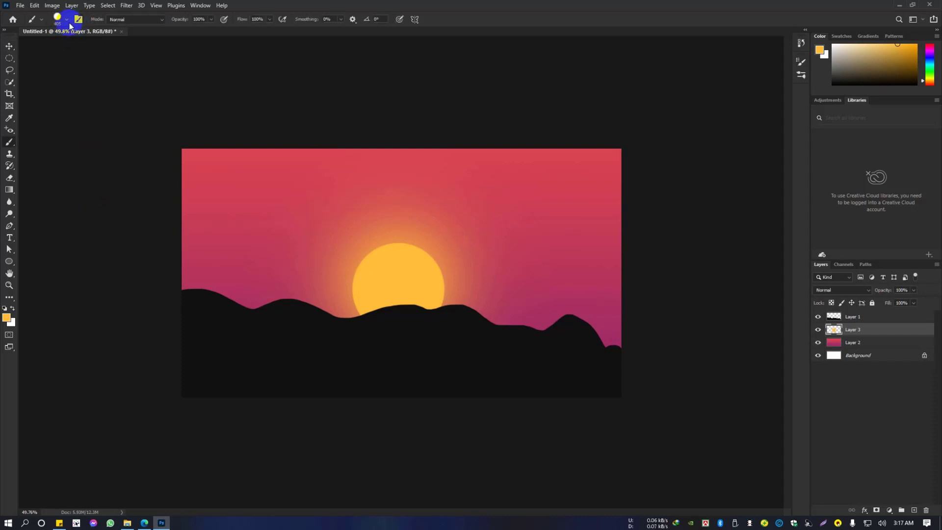
left_click(65, 24)
left_click(242, 37)
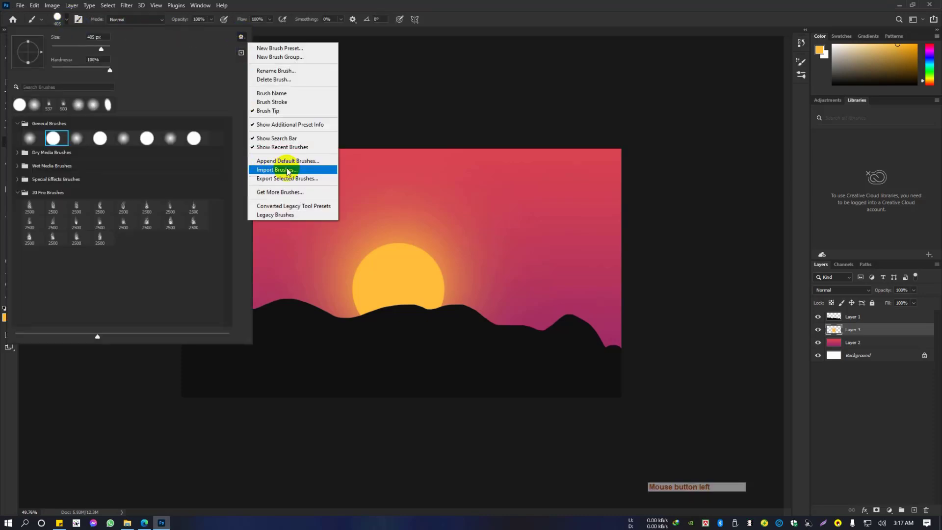
left_click(287, 171)
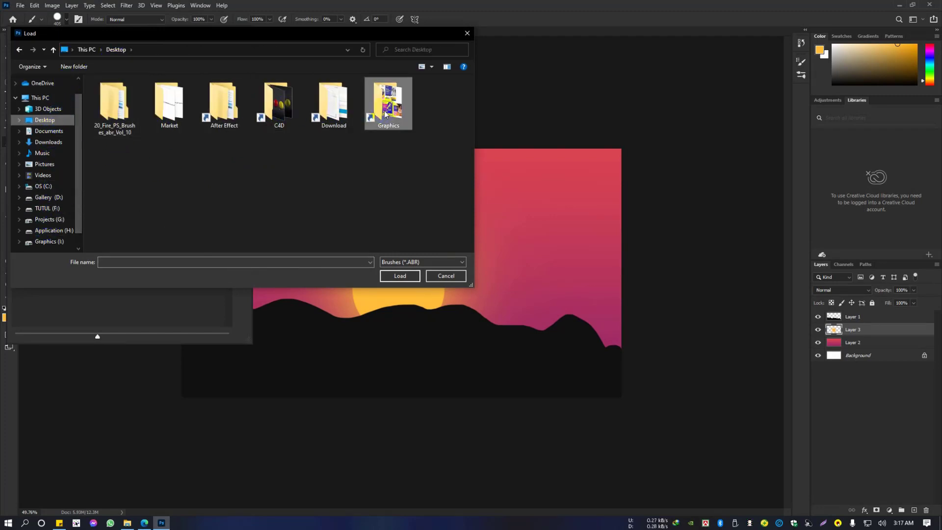
left_click(382, 114)
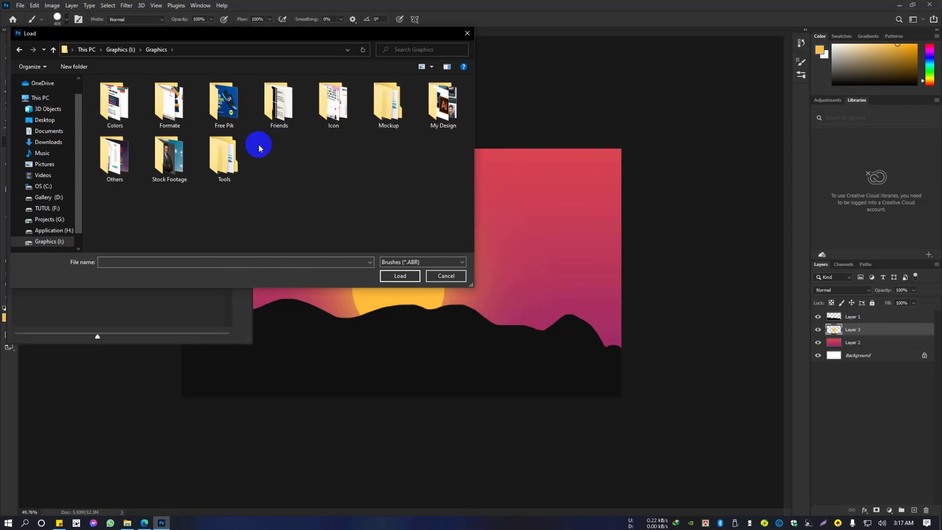
left_click(239, 161)
key("b")
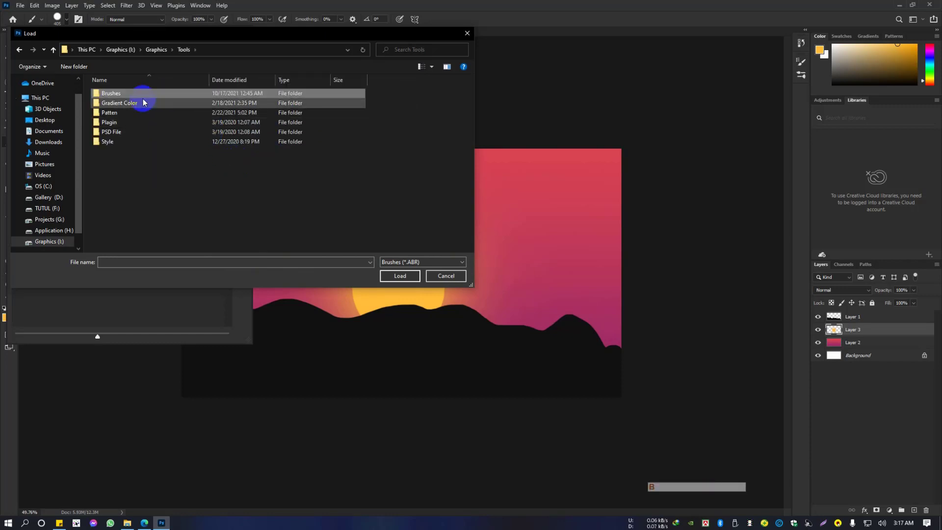
left_click(139, 97)
left_click(140, 97)
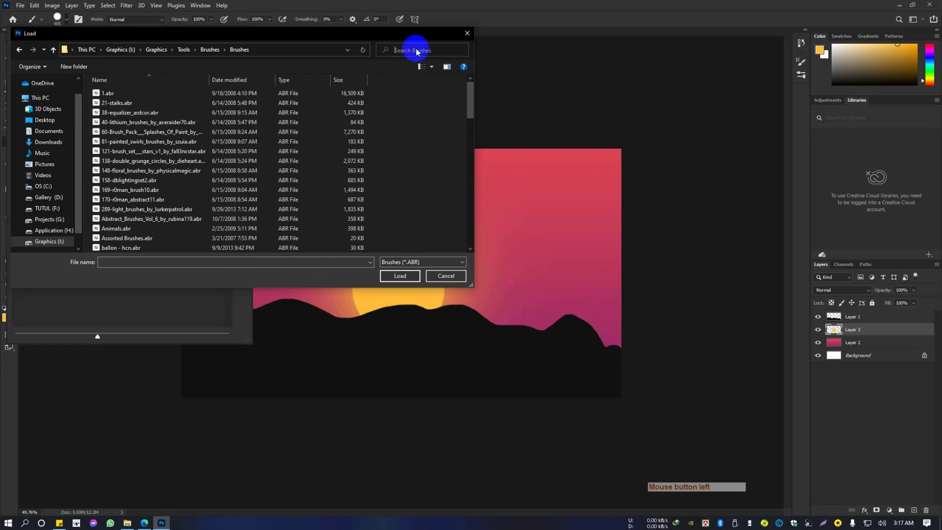
- Search for 'tree', load Complete Trees.abr and show the brush preset list
key("Return")
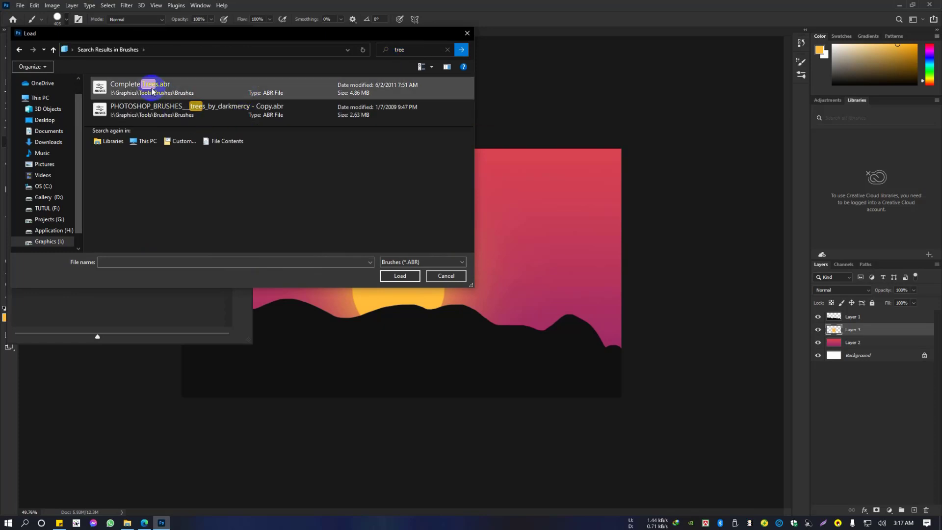
left_click(176, 92)
left_click(401, 274)
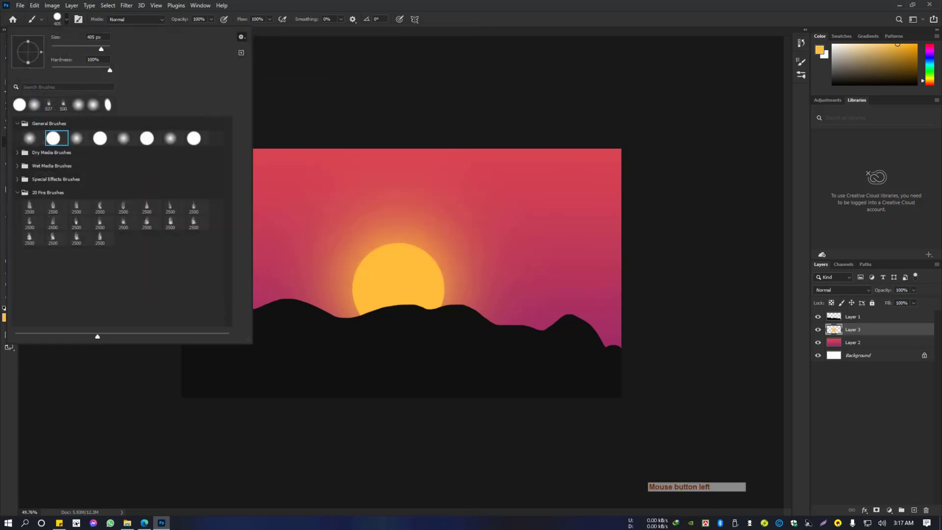
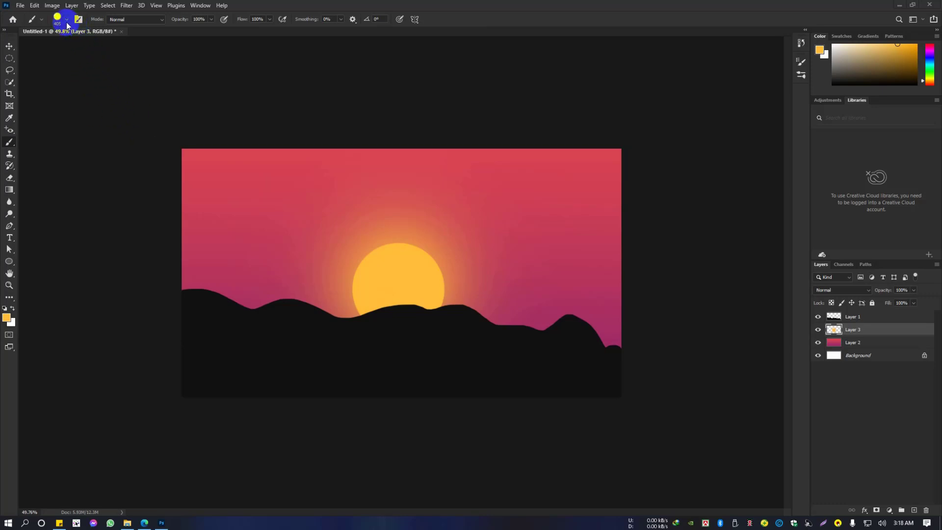
left_click(67, 25)
- Stamp a tall Complete Trees silhouette on the right hill, then a smaller tree with another tree brush
left_click(68, 25)
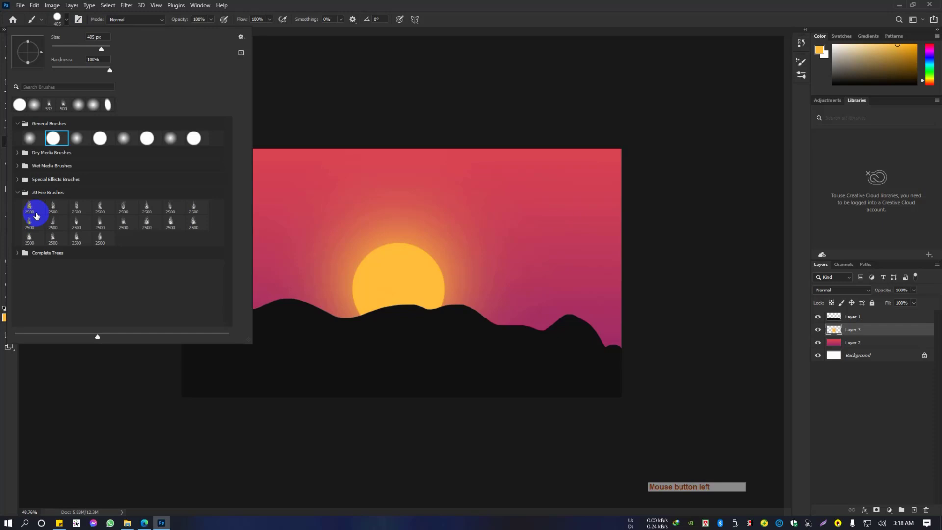
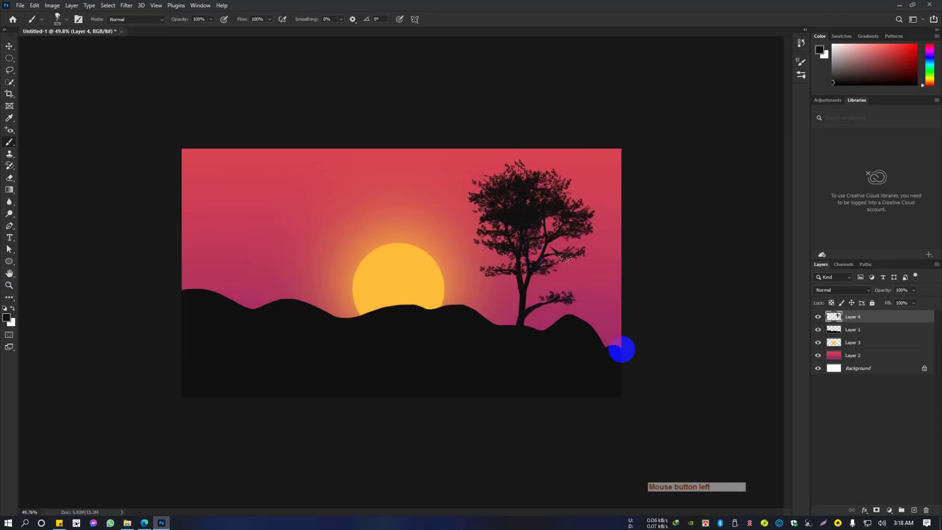
left_click(70, 24)
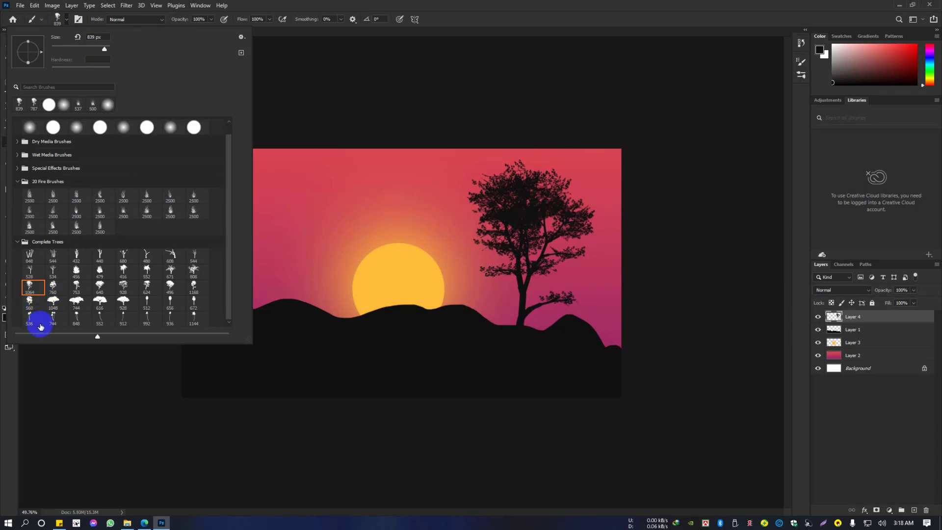
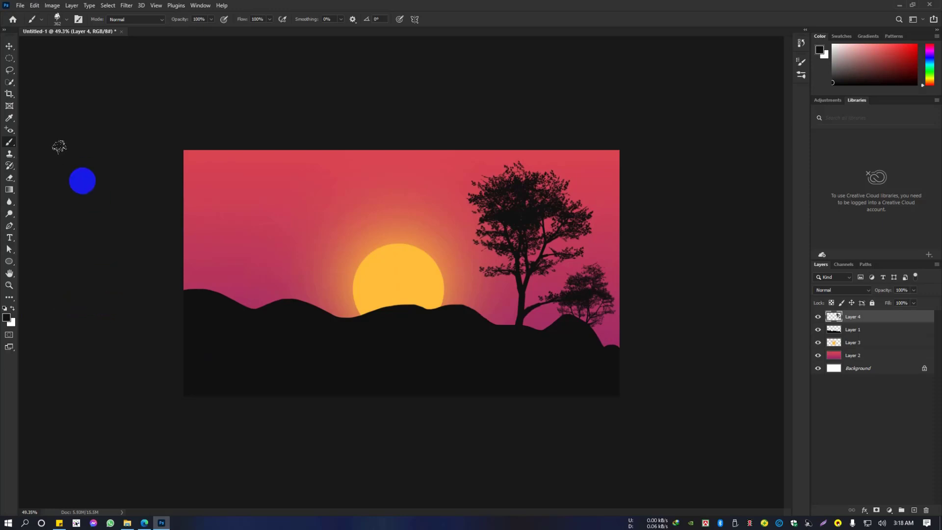
- Search the Brushes folder for 'grass' in the Import Brushes dialog, correcting the misspelled term
key("b")
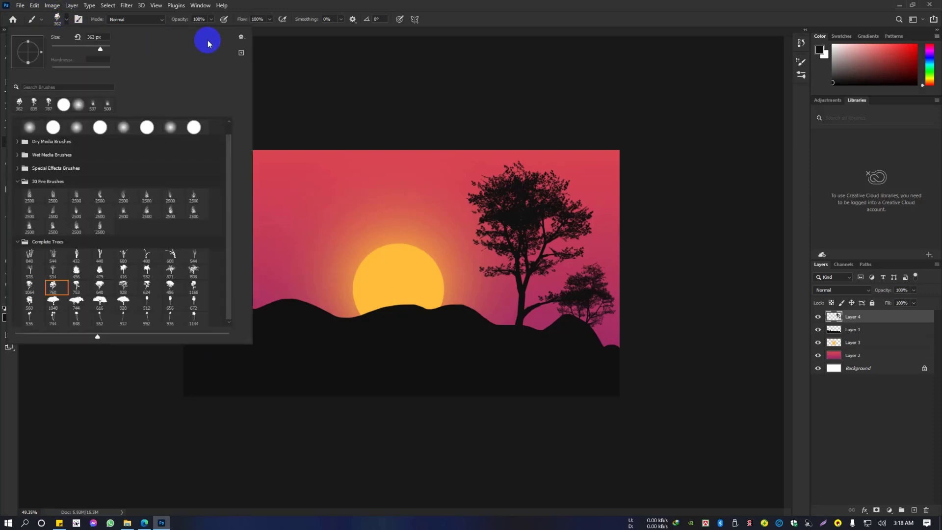
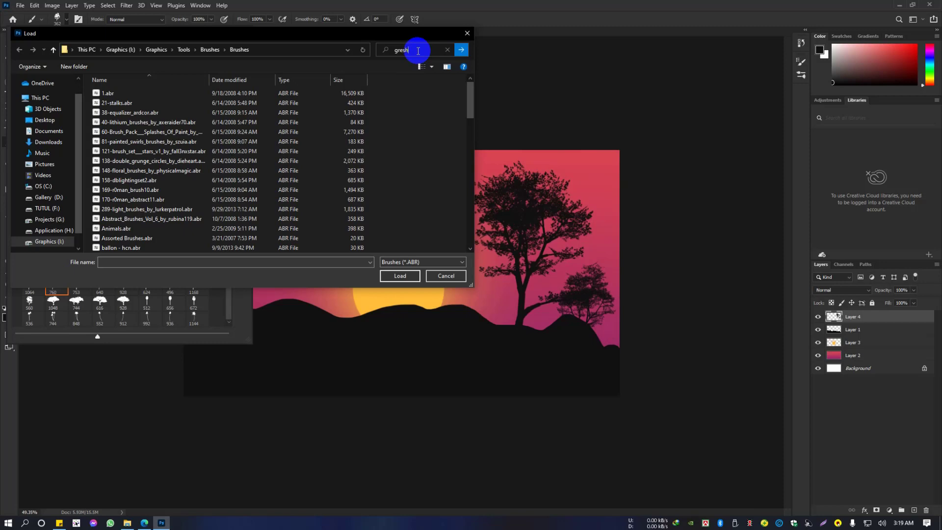
key("BackSpace")
key("BackSpace")
key("Return")
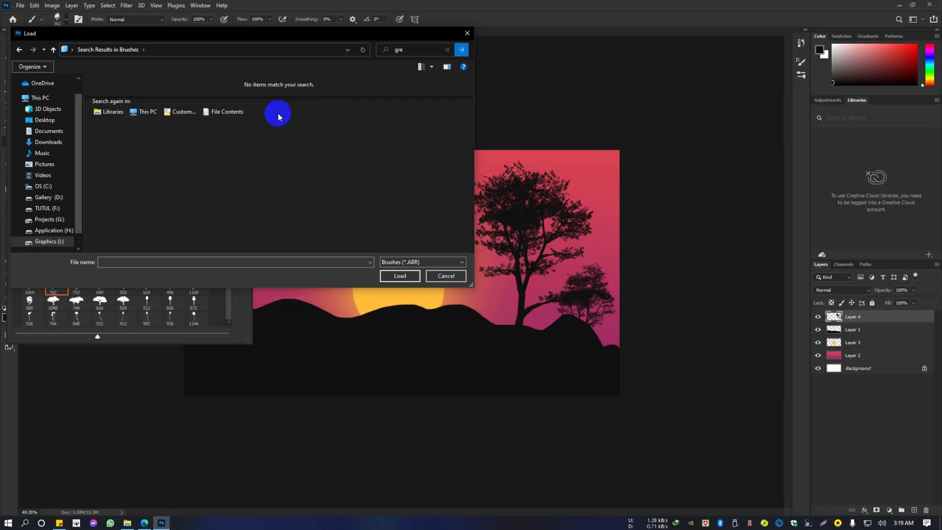
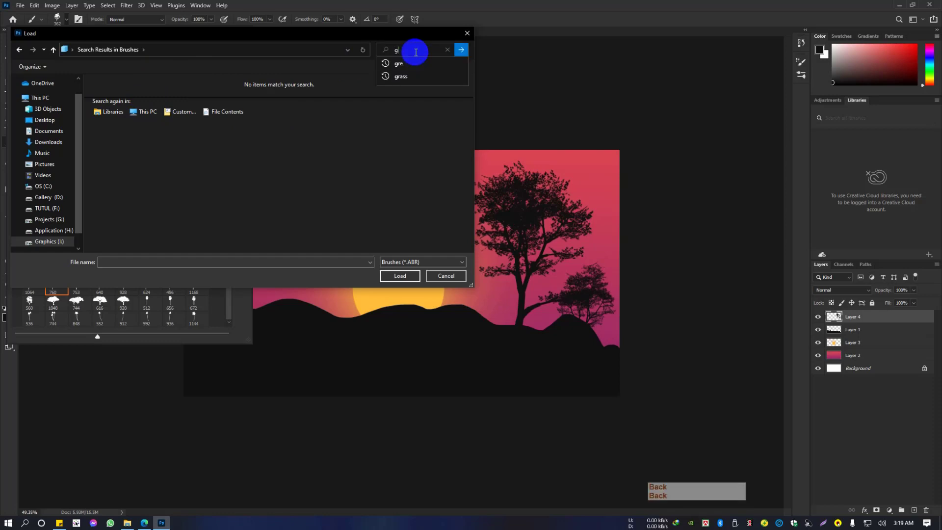
left_click(418, 82)
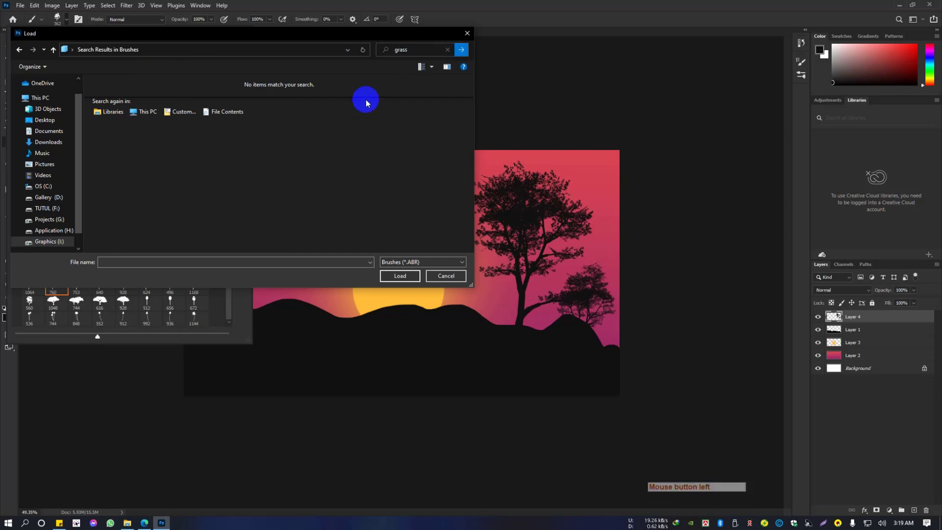
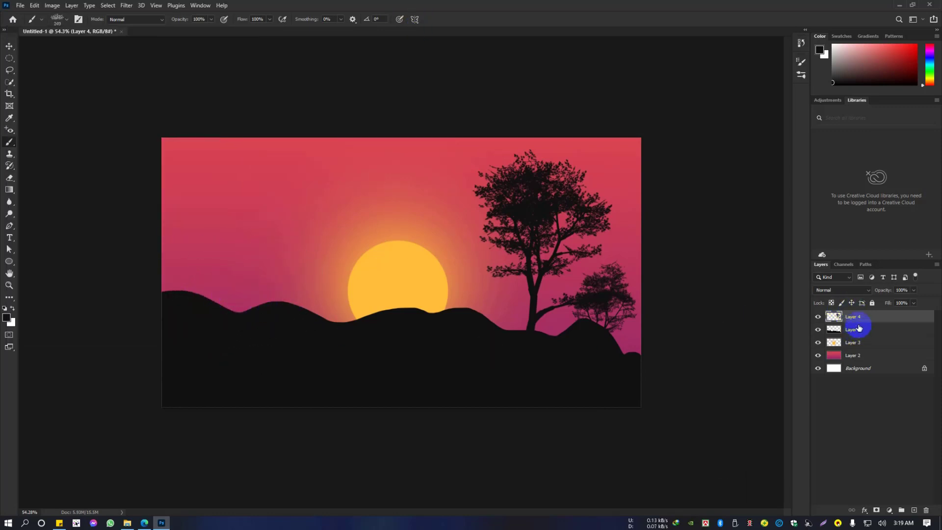
- Brush grass along the hill ridges on a new layer, then open birds_PNG49.png with the bird outline selected
left_click(913, 508)
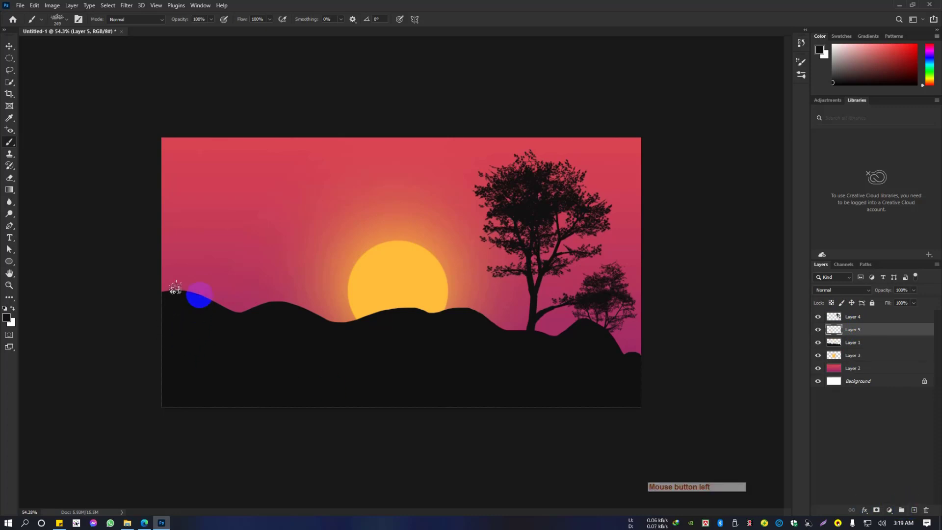
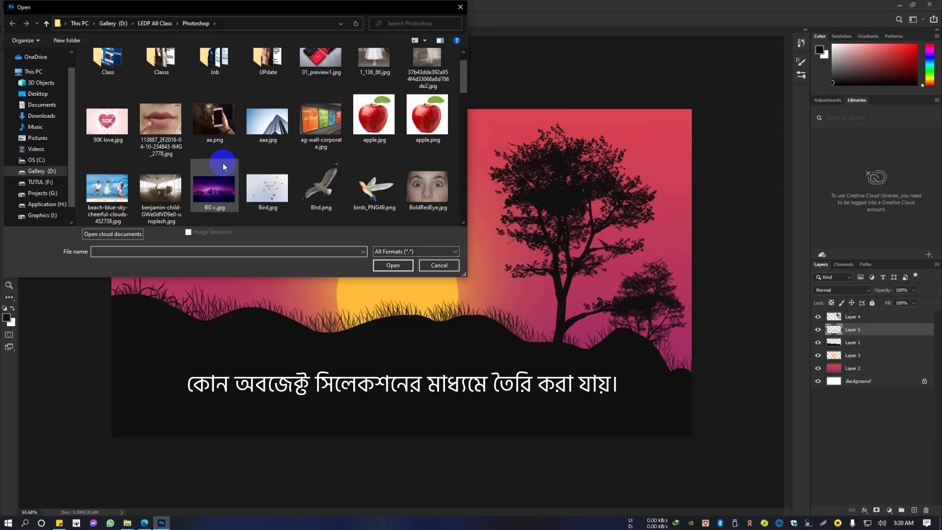
left_click(350, 149)
left_click(384, 151)
left_click(396, 268)
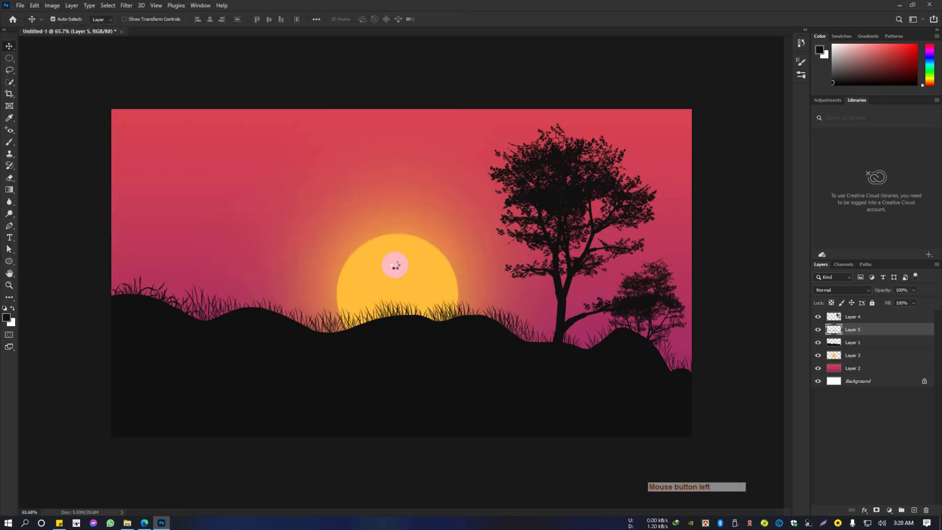
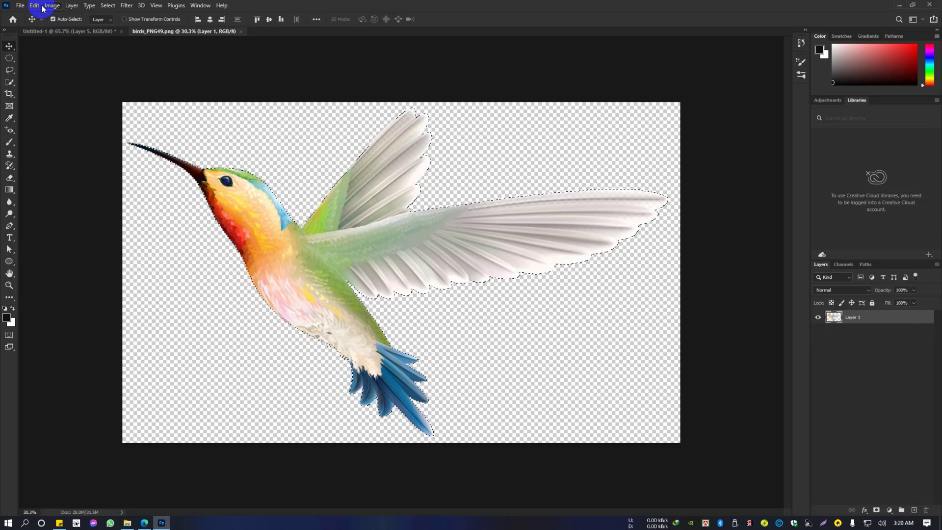
- Define the selected hummingbird as a brush preset named 'Bird' via Edit > Define Brush Preset
left_click(40, 9)
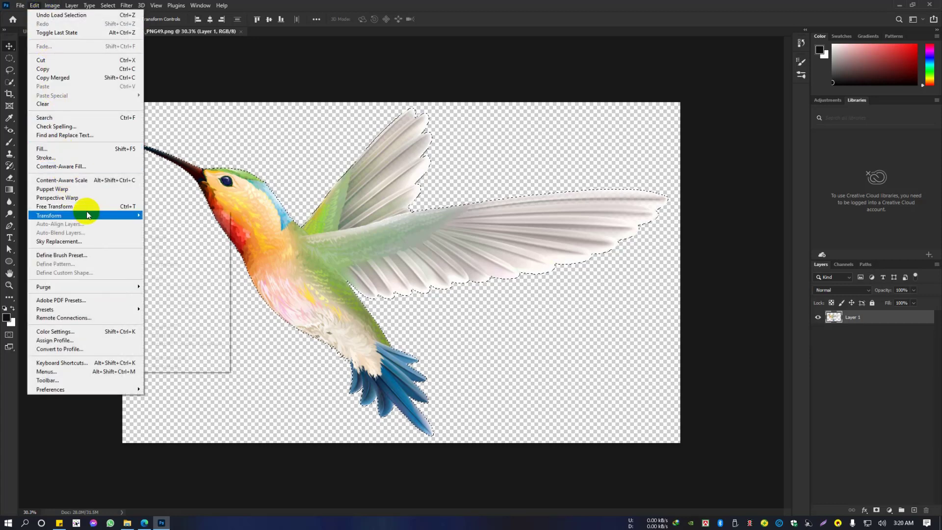
left_click(87, 258)
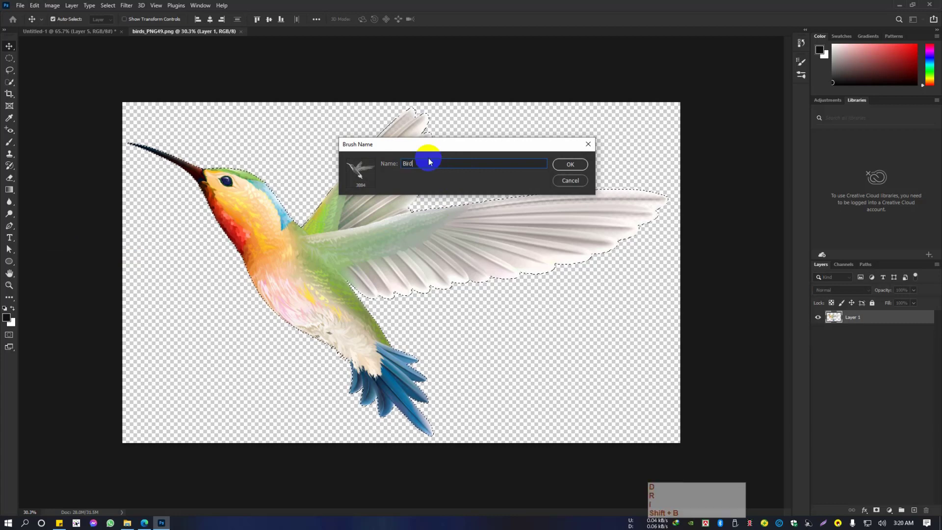
key("Return")
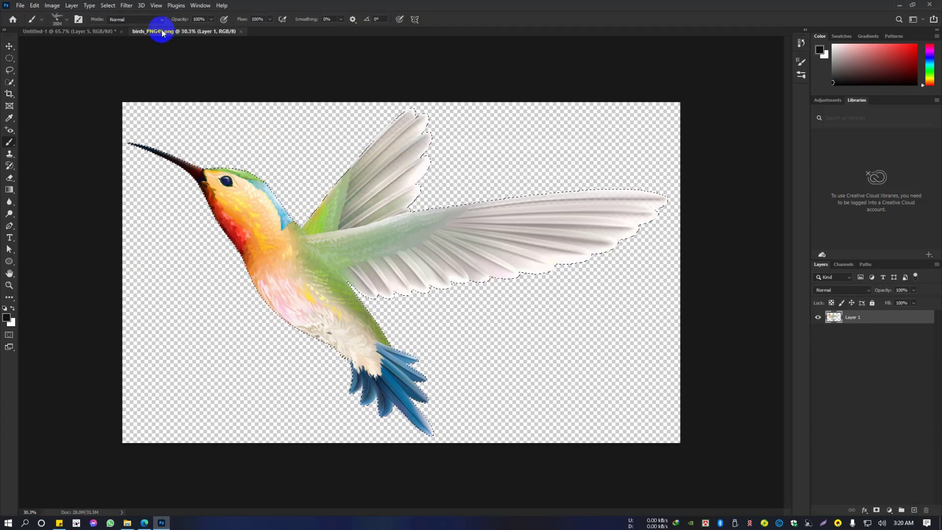
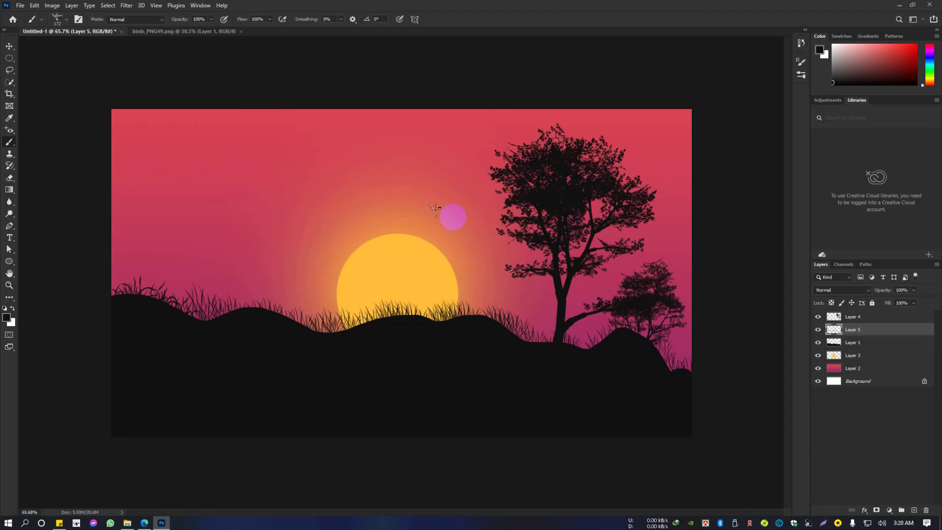
- Stamp three birds in the sky above the sun on a new layer and flip them horizontally to face the tree
left_click(886, 330)
left_click(917, 511)
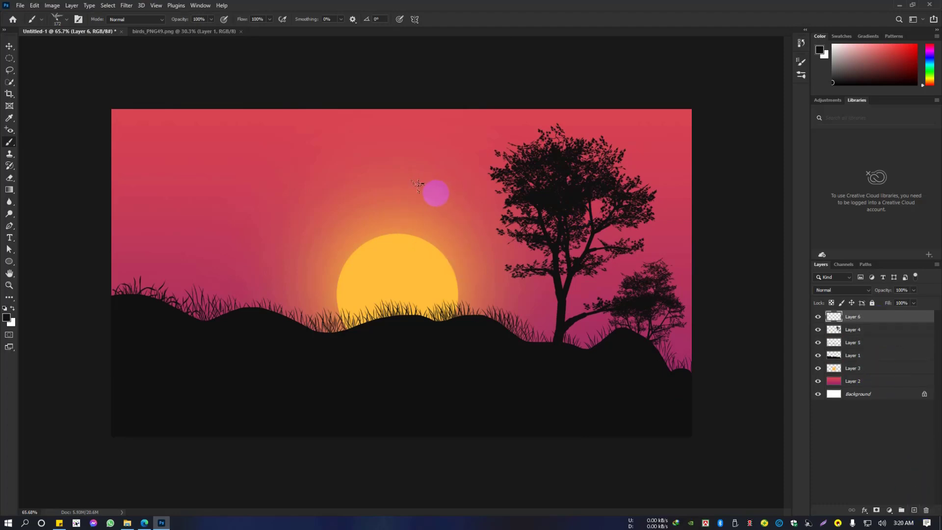
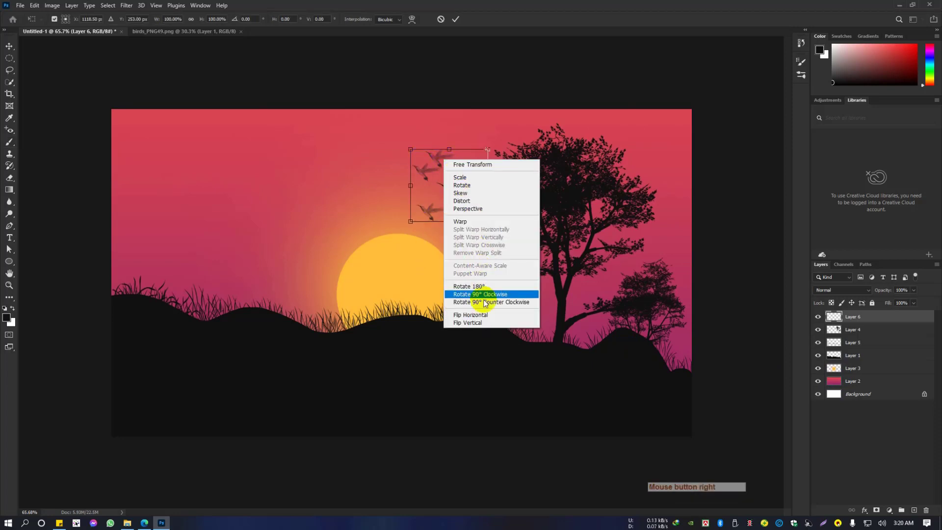
left_click(488, 315)
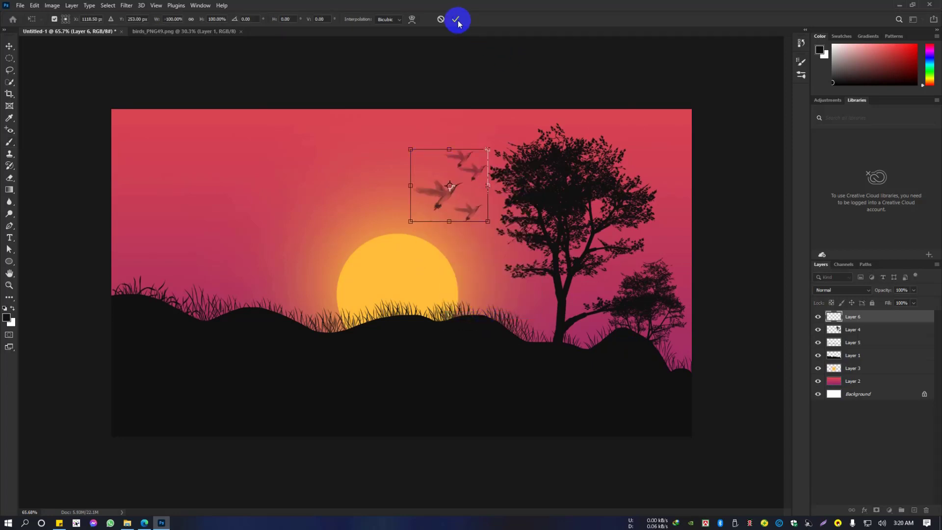